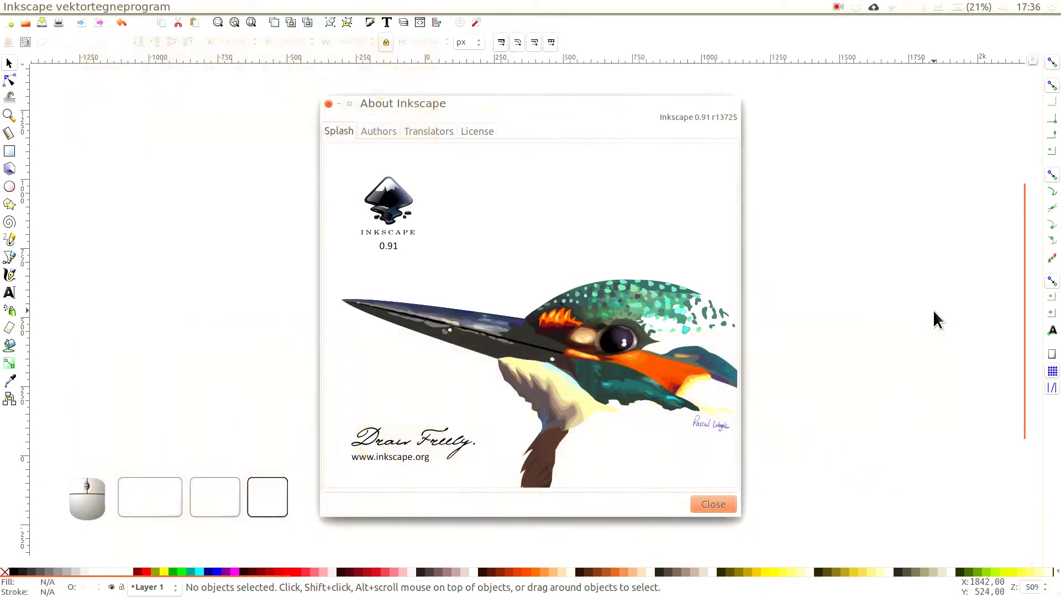
In Document Properties, switch units to mm and set the page to 200 wide by 300 high
{"action": "left_click", "coordinate": [741, 510]}
{"action": "left_click", "coordinate": [45, 10]}
{"action": "left_click", "coordinate": [87, 231]}
{"action": "left_click_drag", "start_coordinate": [1020, 122], "coordinate": [832, 239]}
{"action": "key", "text": "KP_2"}
{"action": "key", "text": "KP_0"}
{"action": "left_click_drag", "start_coordinate": [881, 251], "coordinate": [844, 266]}
{"action": "key", "text": "KP_3"}
{"action": "key", "text": "KP_0"}
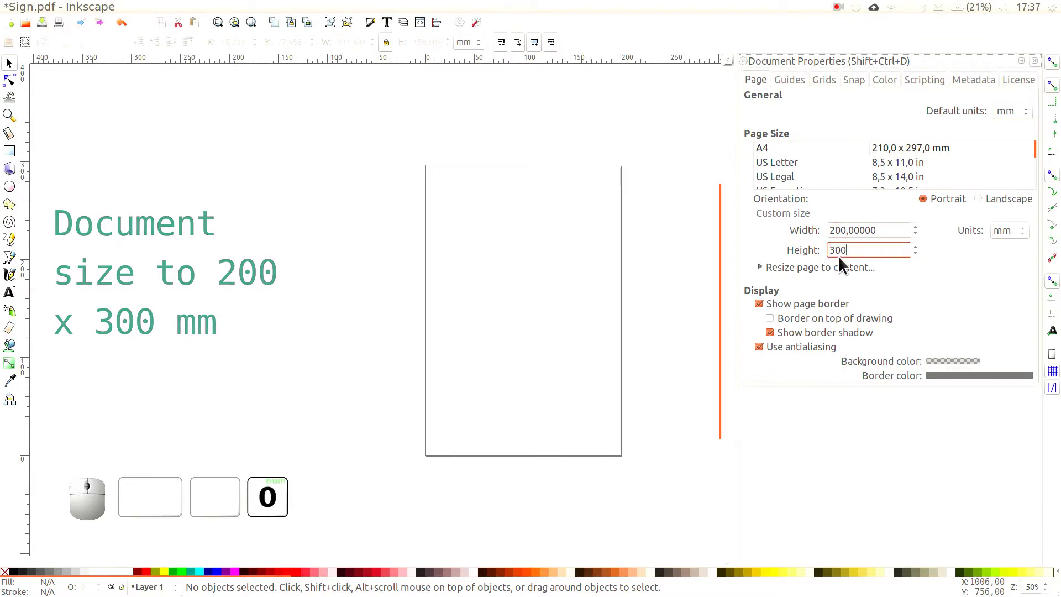
{"action": "key", "text": "KP_Enter"}
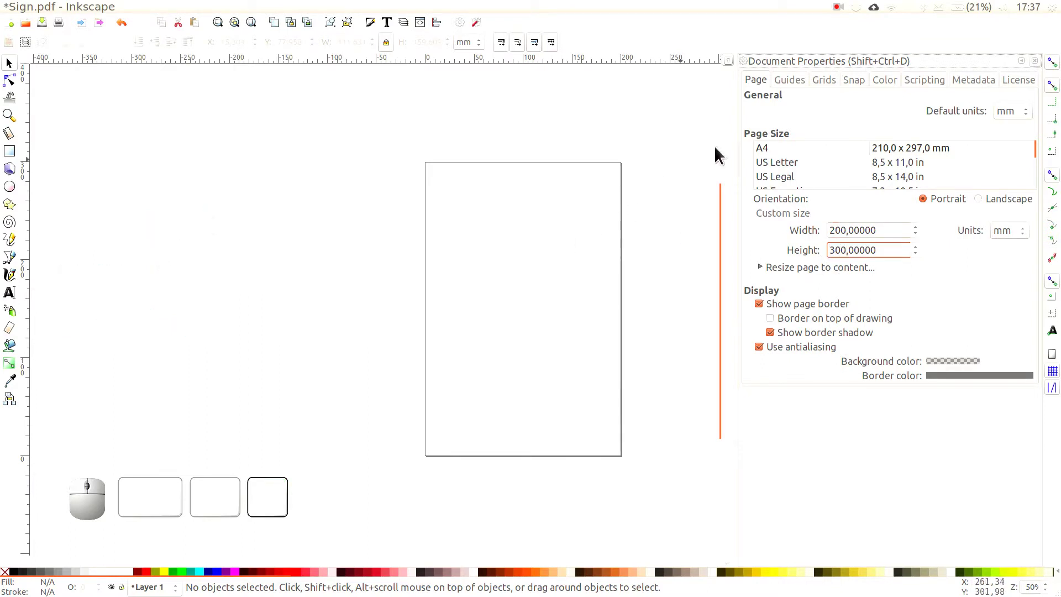
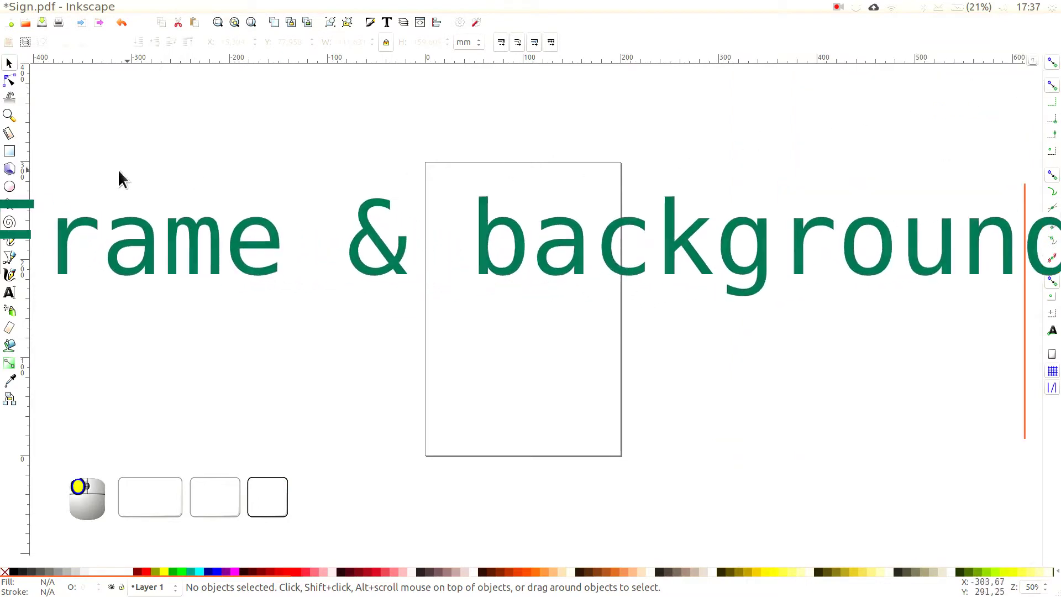
Draw a yellow-filled background rectangle and size it to W 200, H 300 mm
{"action": "left_click", "coordinate": [15, 159]}
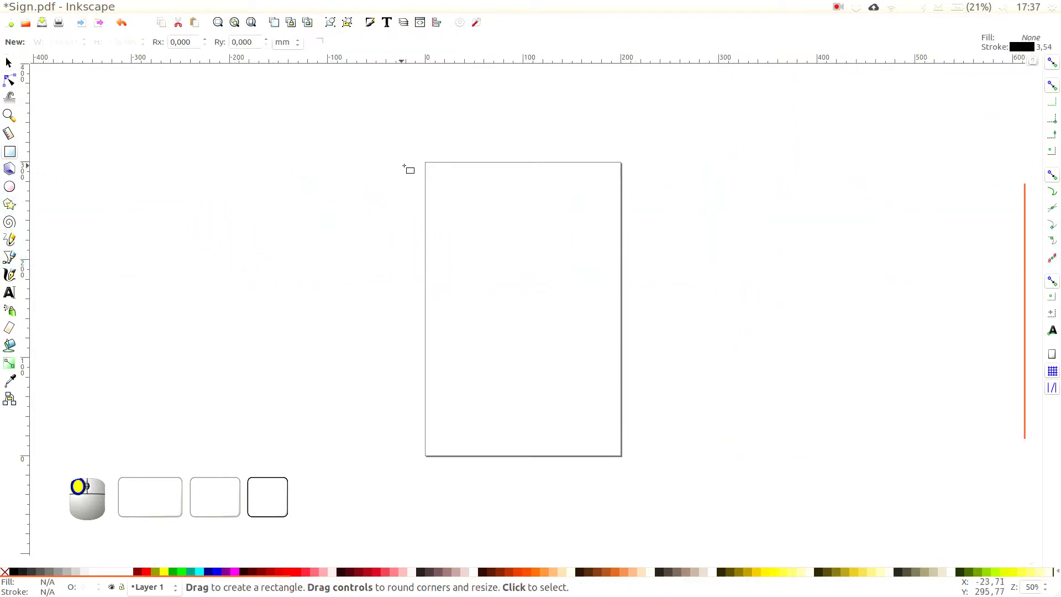
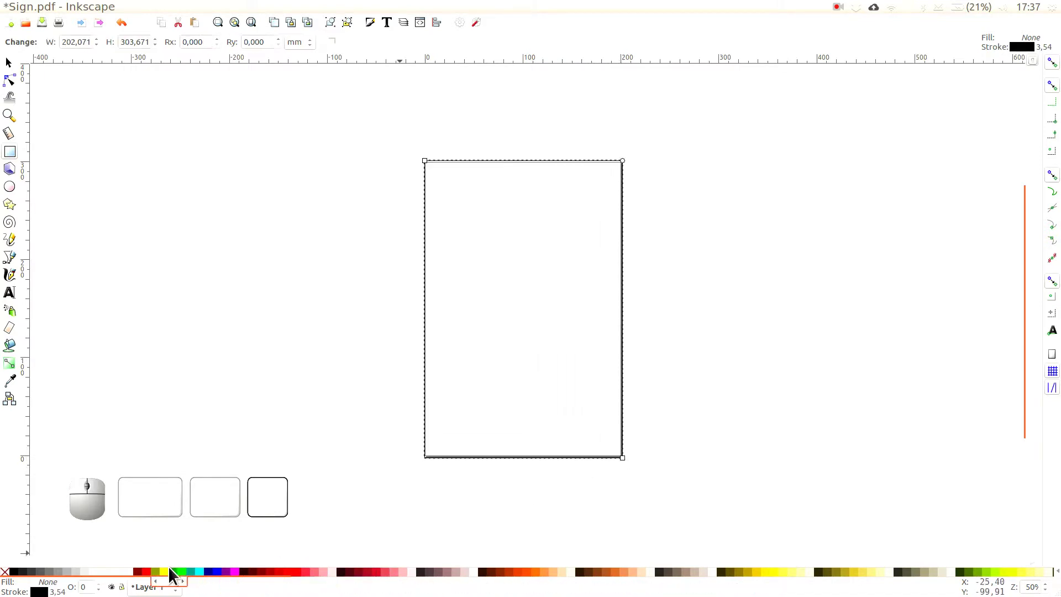
{"action": "left_click", "coordinate": [170, 583]}
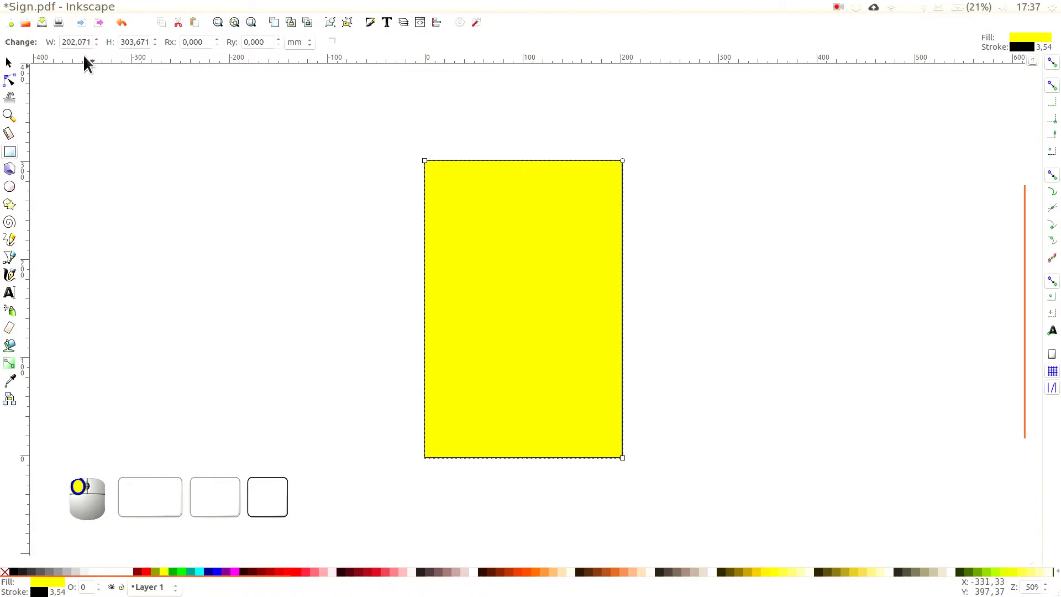
{"action": "left_click_drag", "start_coordinate": [63, 35], "coordinate": [122, 42]}
{"action": "key", "text": "KP_2"}
{"action": "key", "text": "KP_0"}
{"action": "left_click_drag", "start_coordinate": [123, 38], "coordinate": [226, 61]}
{"action": "key", "text": "KP_3"}
{"action": "key", "text": "KP_0"}
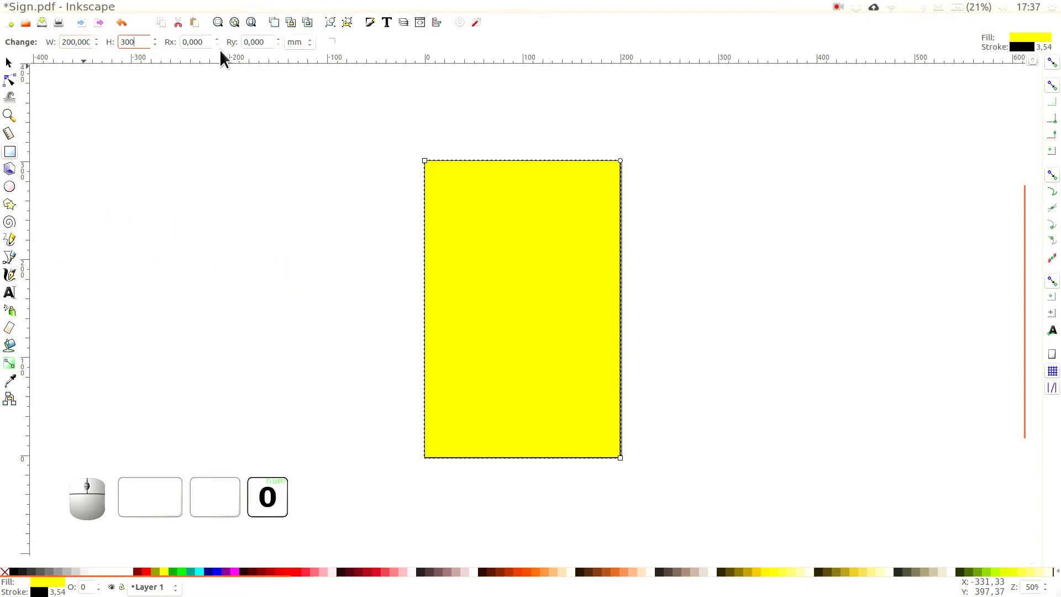
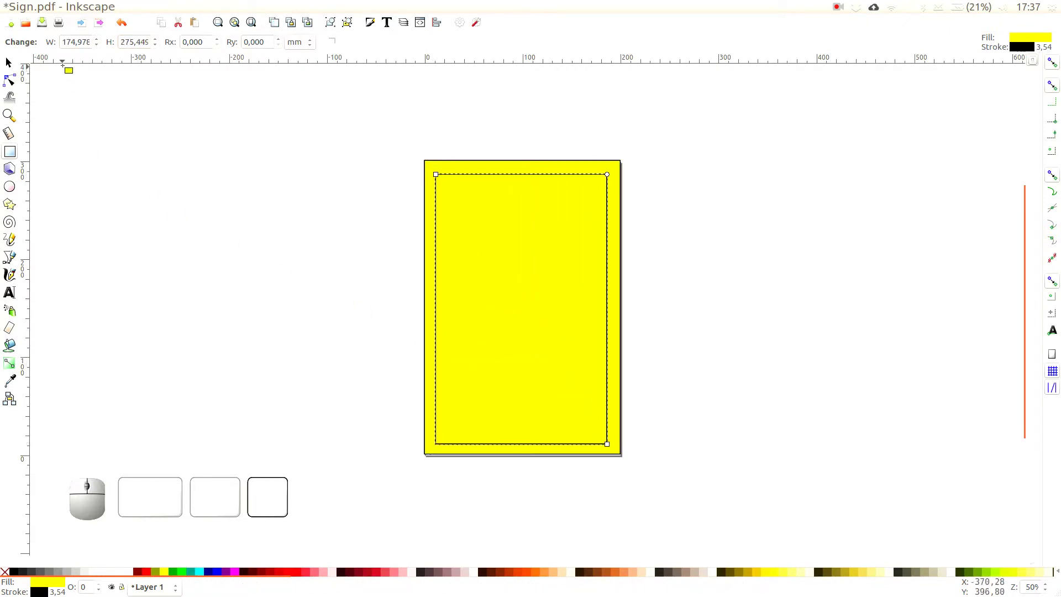
Size the inner frame rectangle to 180 by 280 mm with Rx and Ry corner radii of 10
{"action": "left_click_drag", "start_coordinate": [67, 41], "coordinate": [100, 61]}
{"action": "key", "text": "KP_8"}
{"action": "key", "text": "KP_0"}
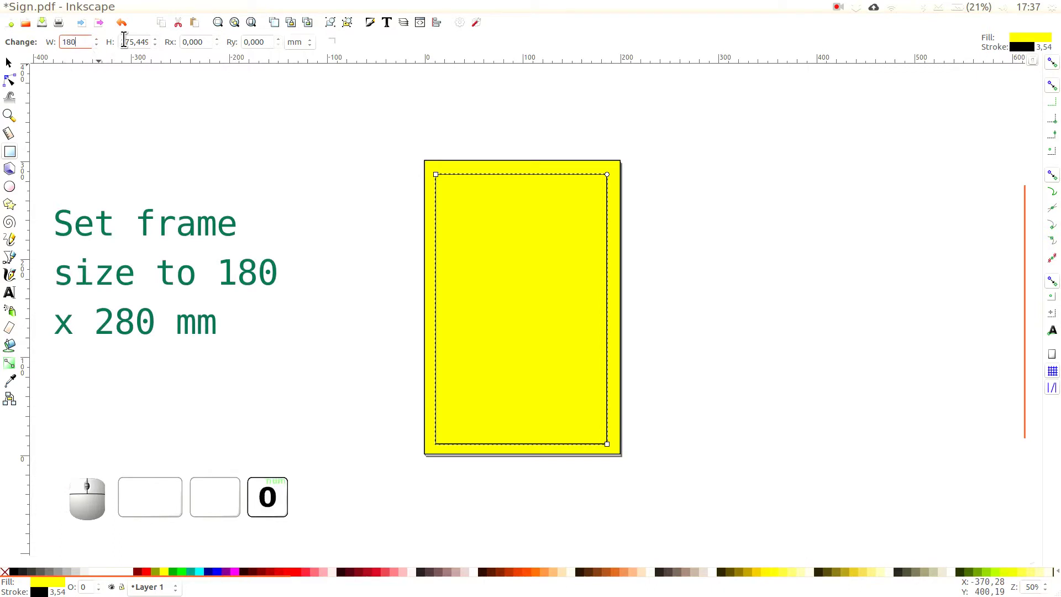
{"action": "left_click_drag", "start_coordinate": [124, 35], "coordinate": [160, 52]}
{"action": "key", "text": "KP_8"}
{"action": "key", "text": "KP_0"}
{"action": "left_click_drag", "start_coordinate": [205, 39], "coordinate": [245, 61]}
{"action": "key", "text": "KP_1"}
{"action": "key", "text": "KP_0"}
{"action": "left_click_drag", "start_coordinate": [264, 38], "coordinate": [309, 52]}
{"action": "key", "text": "KP_1"}
{"action": "key", "text": "KP_0"}
In Fill and Stroke, give the frame a flat black stroke 5 mm wide
{"action": "left_click", "coordinate": [381, 30]}
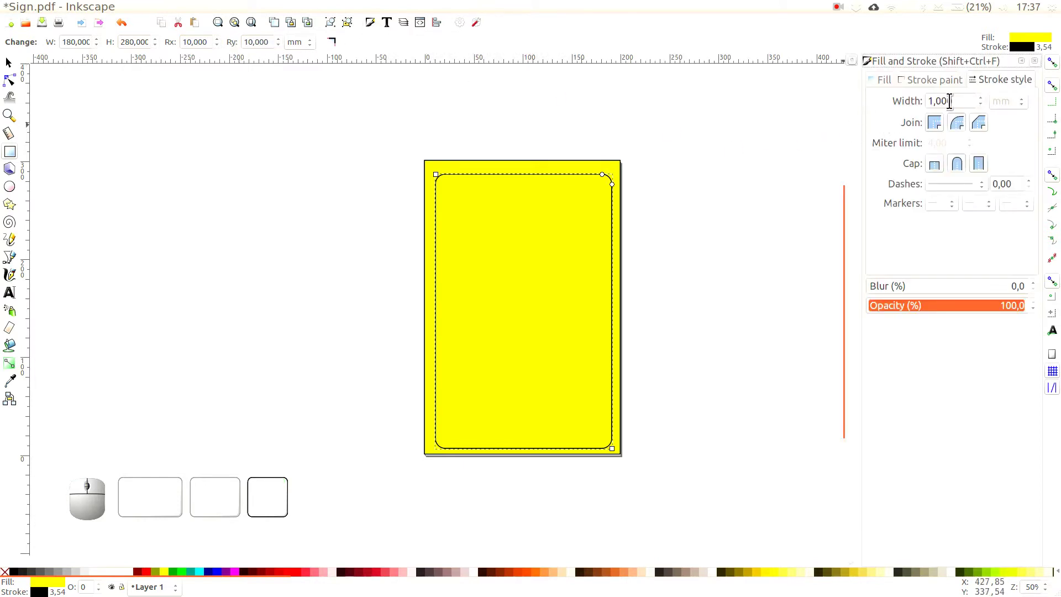
{"action": "left_click", "coordinate": [957, 93]}
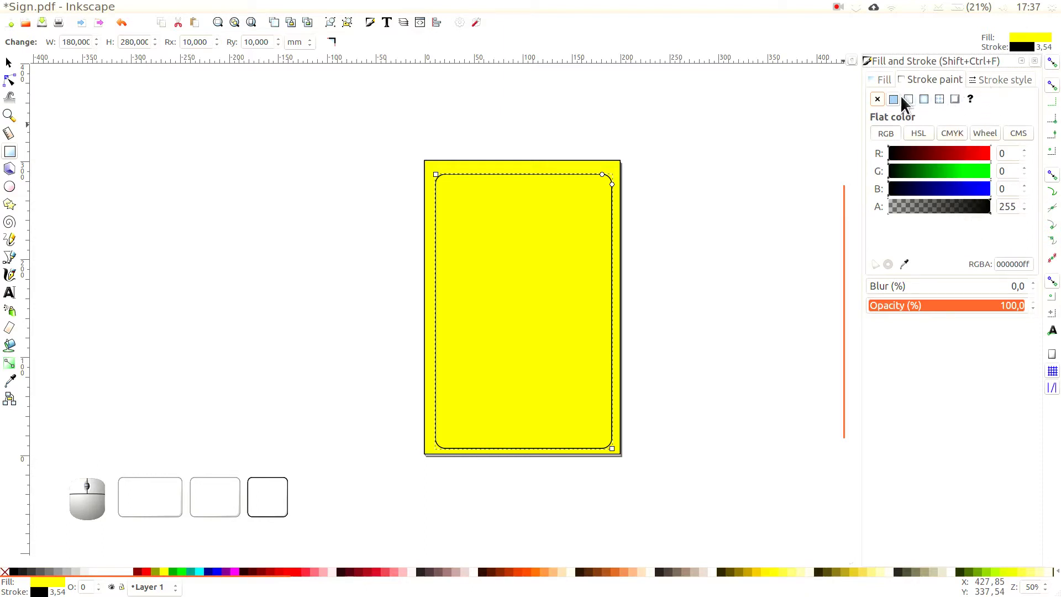
{"action": "left_click_drag", "start_coordinate": [996, 88], "coordinate": [920, 106]}
{"action": "key", "text": "KP_5"}
{"action": "key", "text": "KP_Enter"}
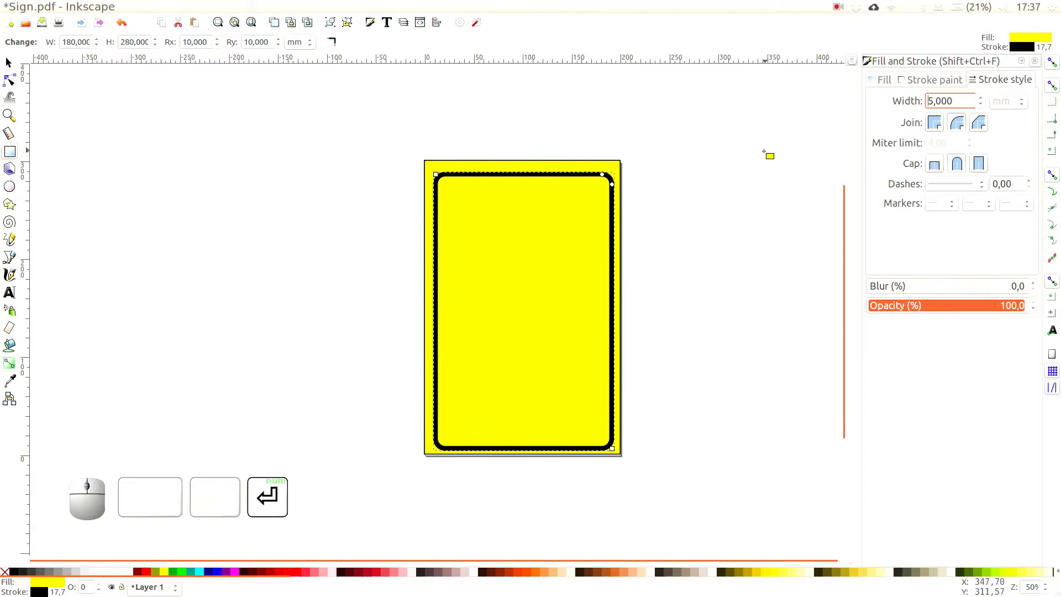
Convert the frame's stroke to a path and remove the yellow background's outline
{"action": "left_click", "coordinate": [10, 69]}
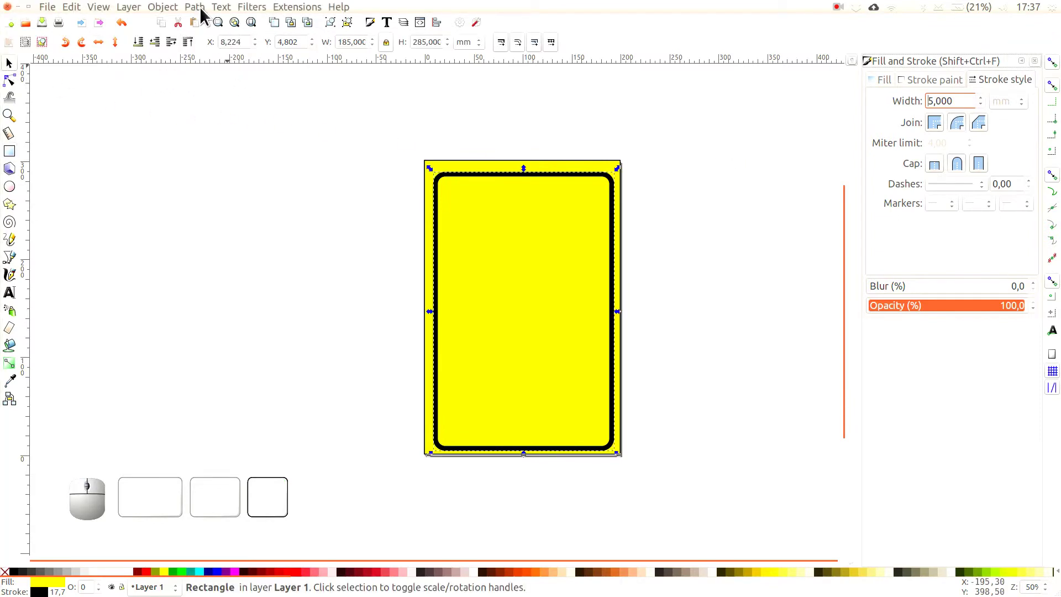
{"action": "left_click", "coordinate": [206, 15]}
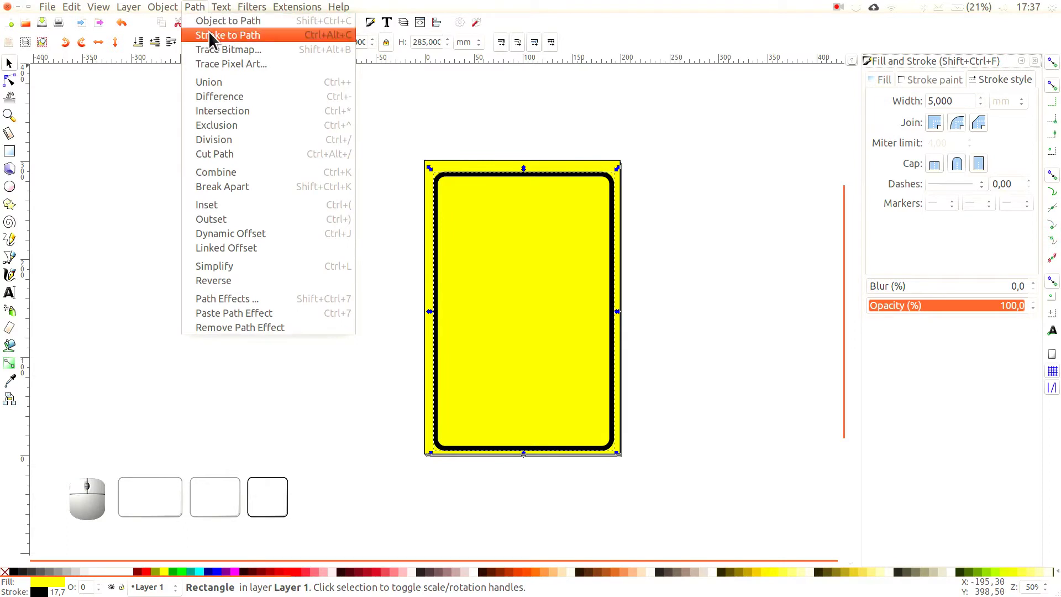
{"action": "left_click", "coordinate": [216, 42]}
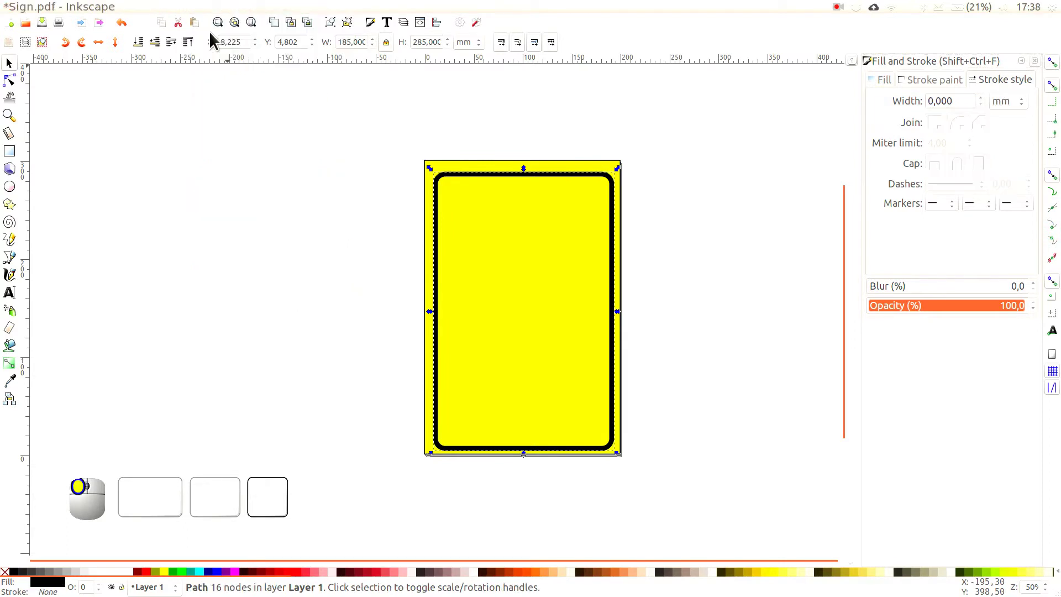
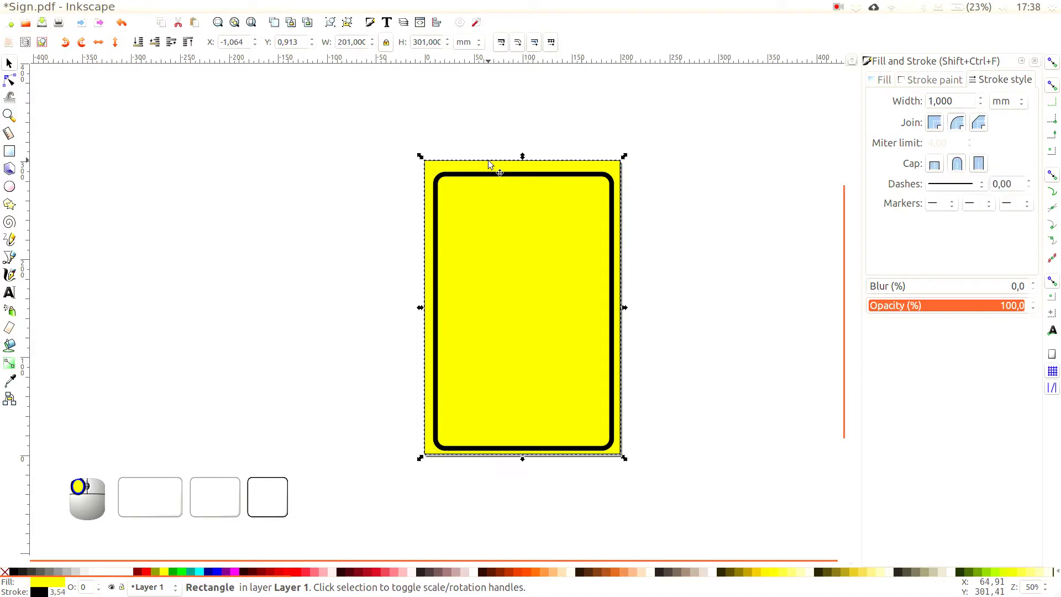
{"action": "left_click", "coordinate": [919, 84]}
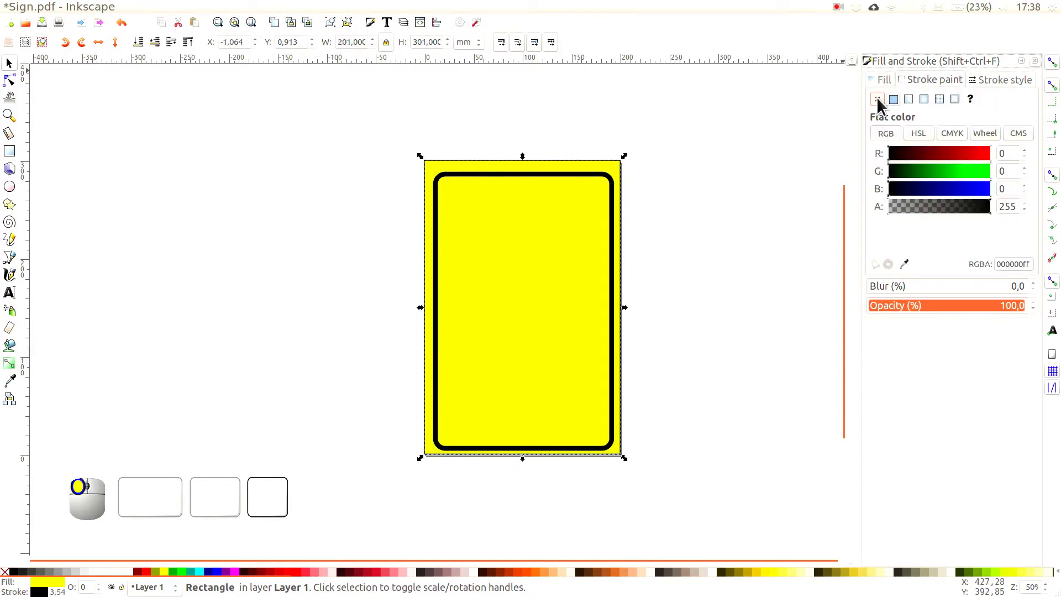
{"action": "left_click", "coordinate": [884, 108]}
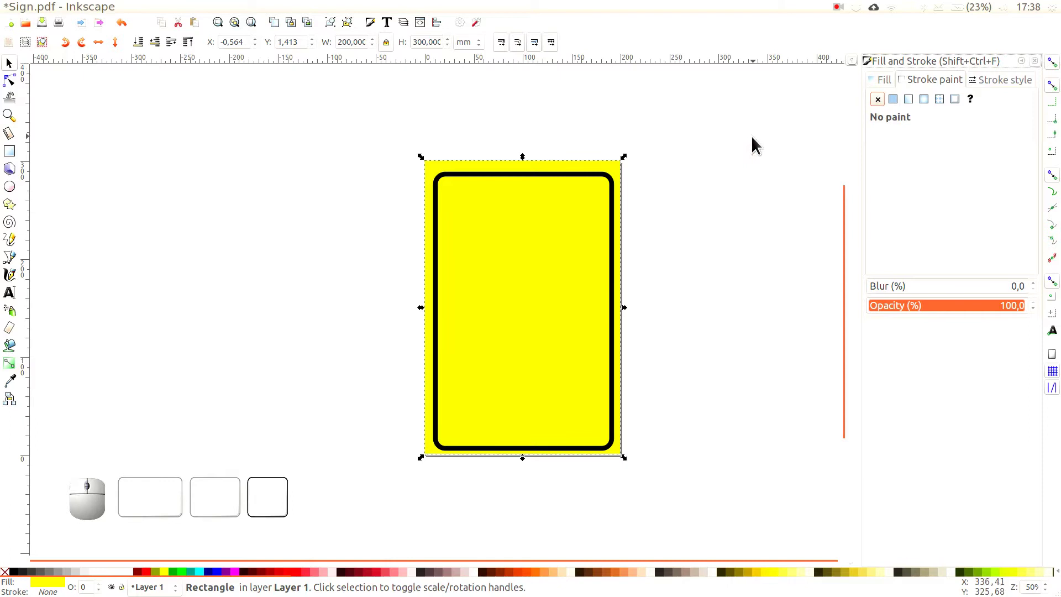
Select both rectangles and centre them on the page with Align and Distribute
{"action": "left_click_drag", "start_coordinate": [756, 147], "coordinate": [638, 403]}
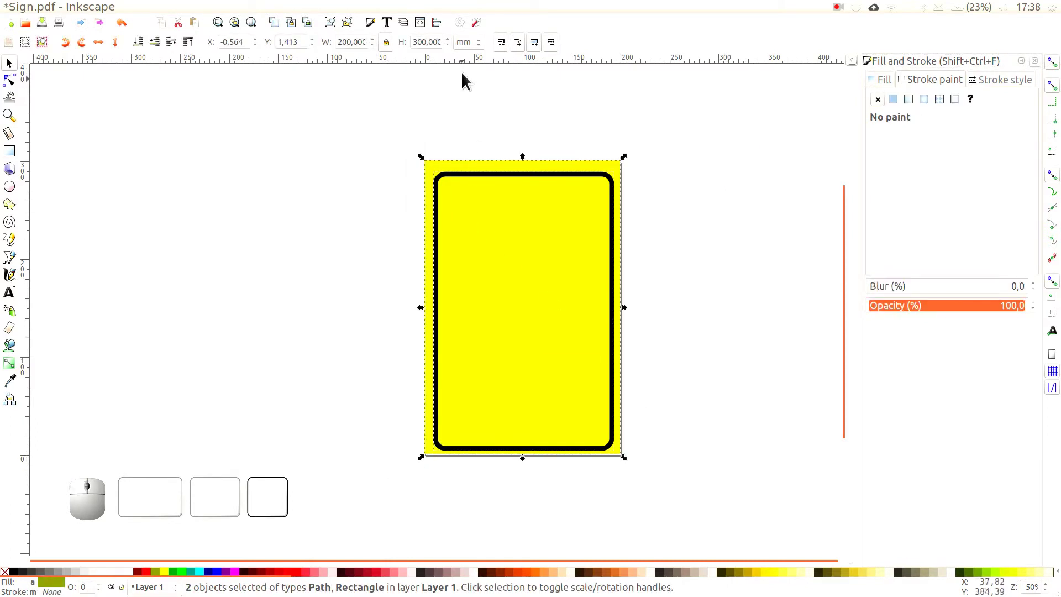
{"action": "left_click", "coordinate": [446, 32]}
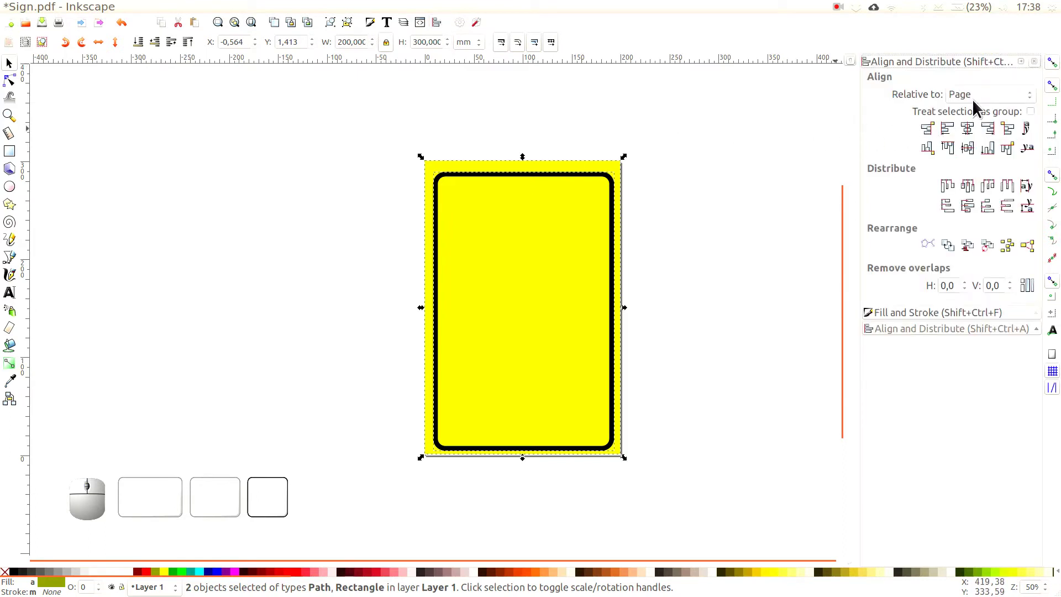
{"action": "left_click_drag", "start_coordinate": [974, 133], "coordinate": [693, 192]}
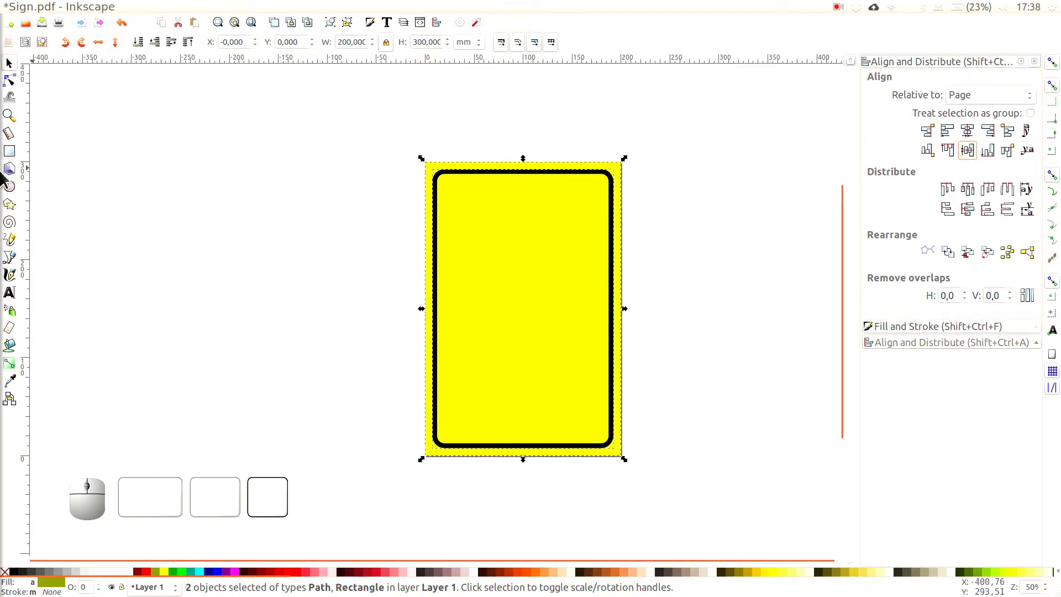
Draw a three-cornered polygon triangle on the upper sign and give it a flat black stroke
{"action": "left_click", "coordinate": [12, 214]}
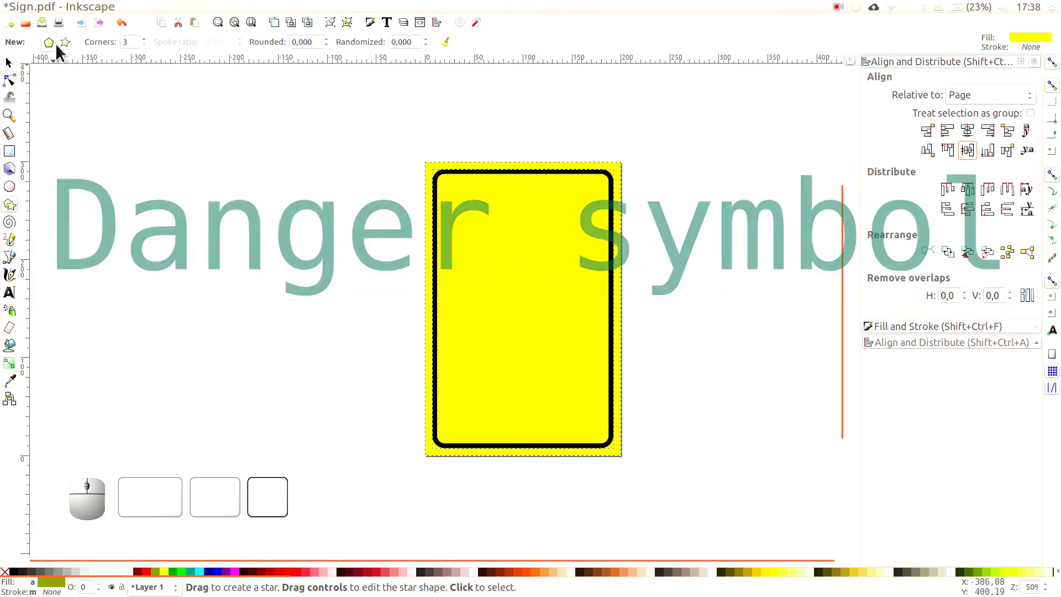
{"action": "left_click", "coordinate": [56, 51]}
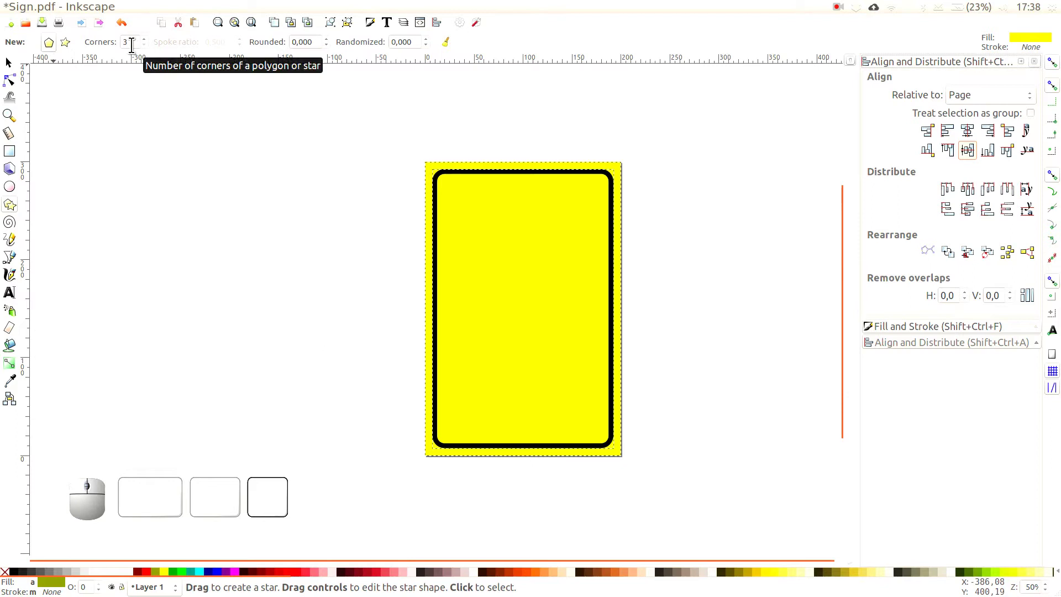
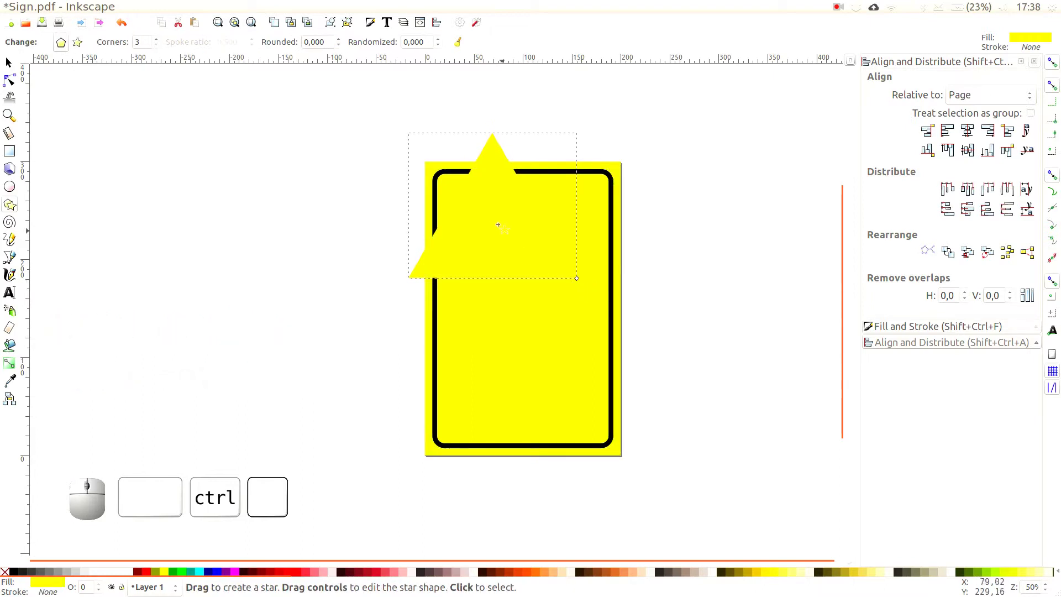
{"action": "left_click", "coordinate": [377, 29]}
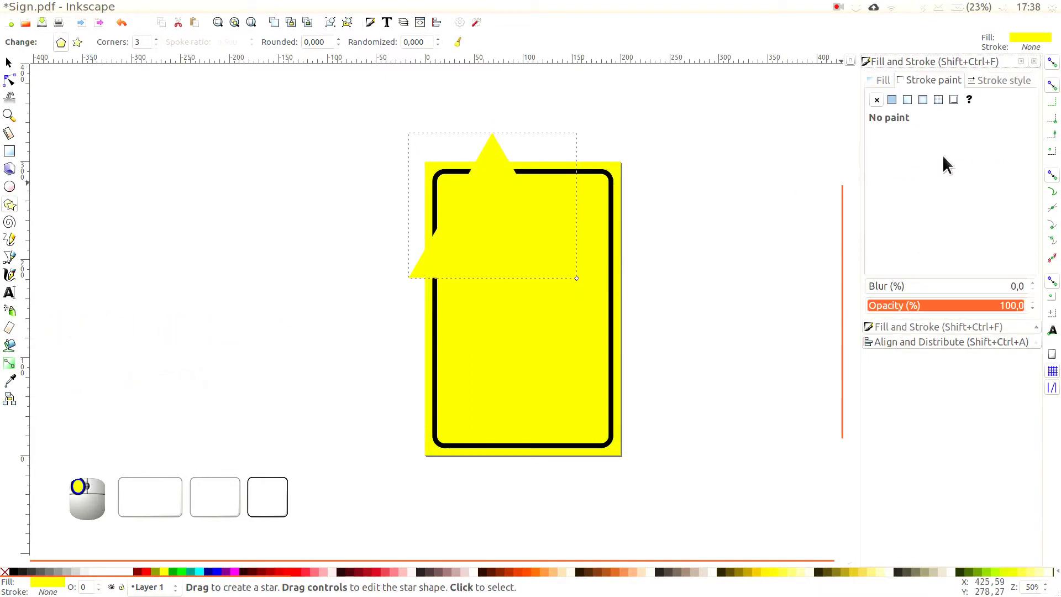
{"action": "left_click", "coordinate": [899, 106]}
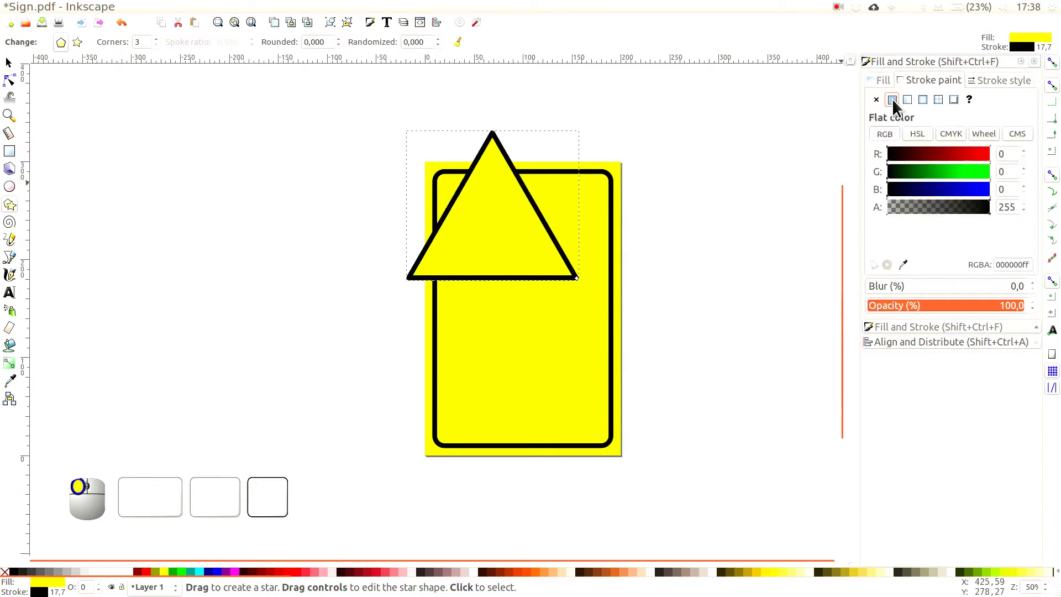
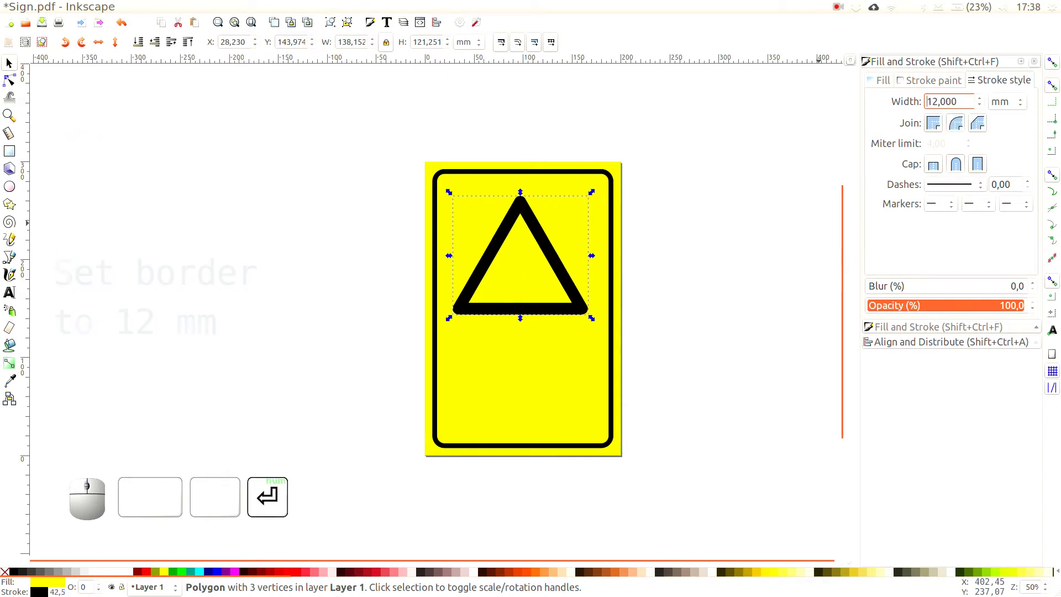
Convert the triangle to a path, then add a '!' text inside it enlarged to size 220
{"action": "left_click", "coordinate": [204, 13]}
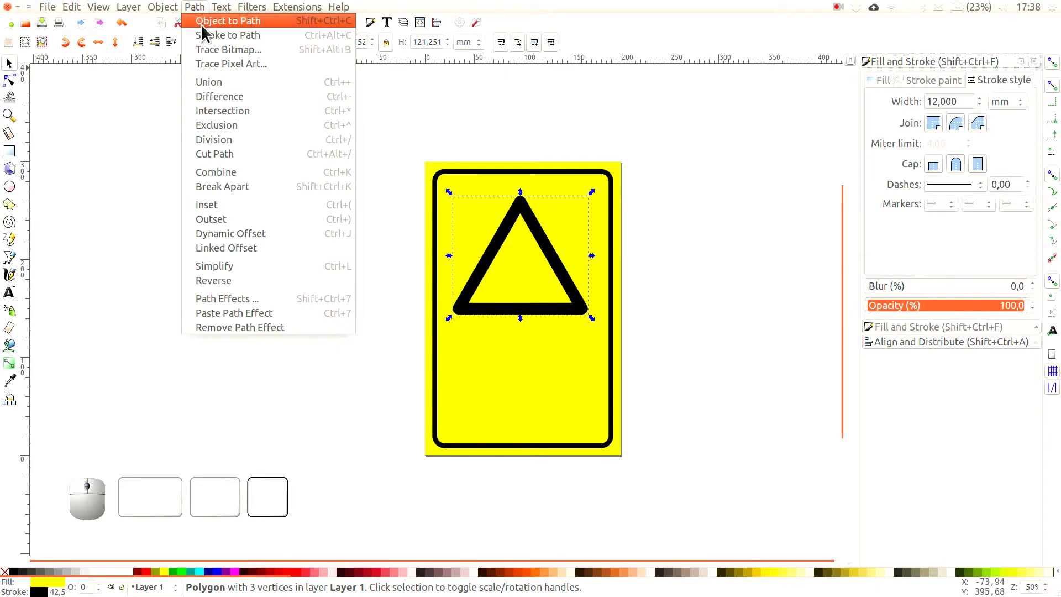
{"action": "left_click", "coordinate": [213, 41]}
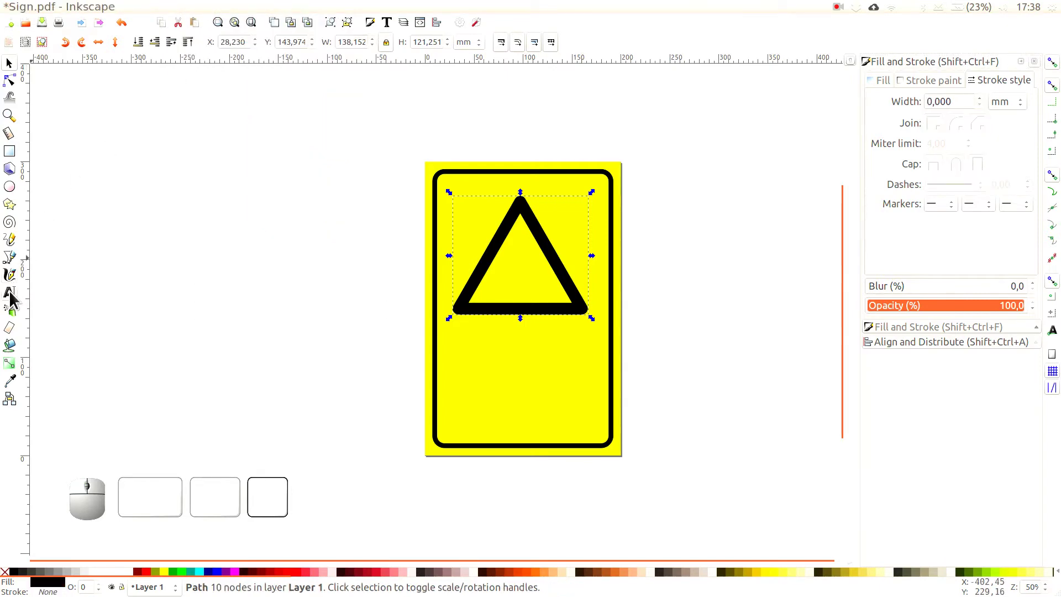
{"action": "left_click", "coordinate": [17, 299]}
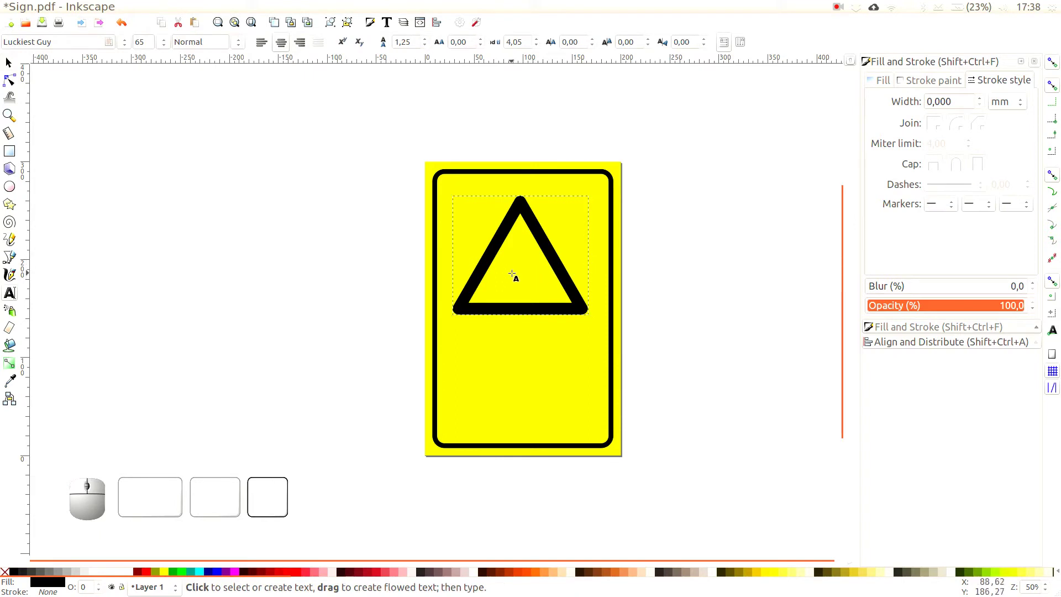
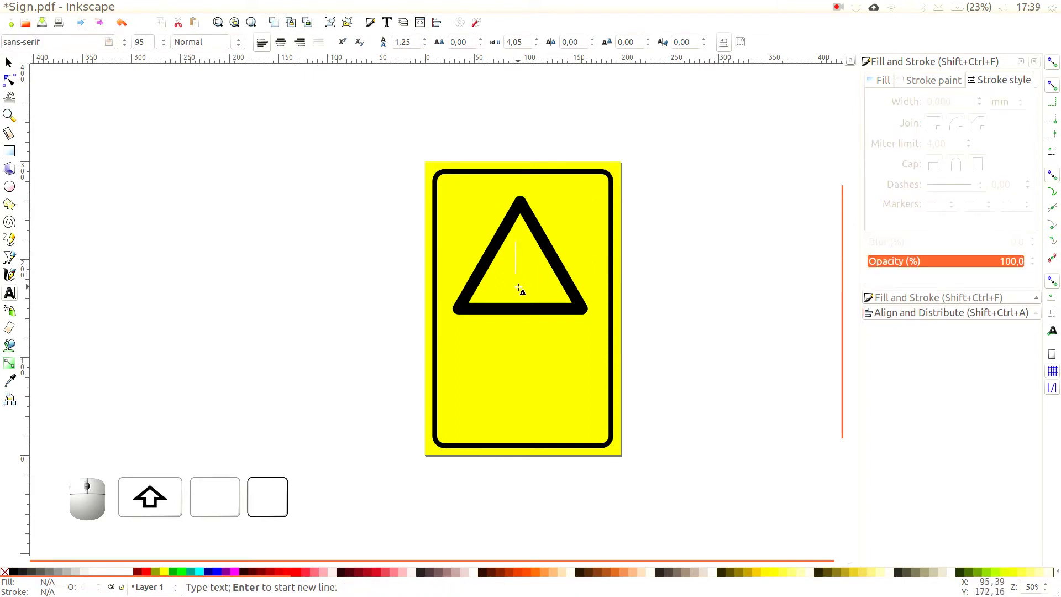
{"action": "key", "text": "shift+1"}
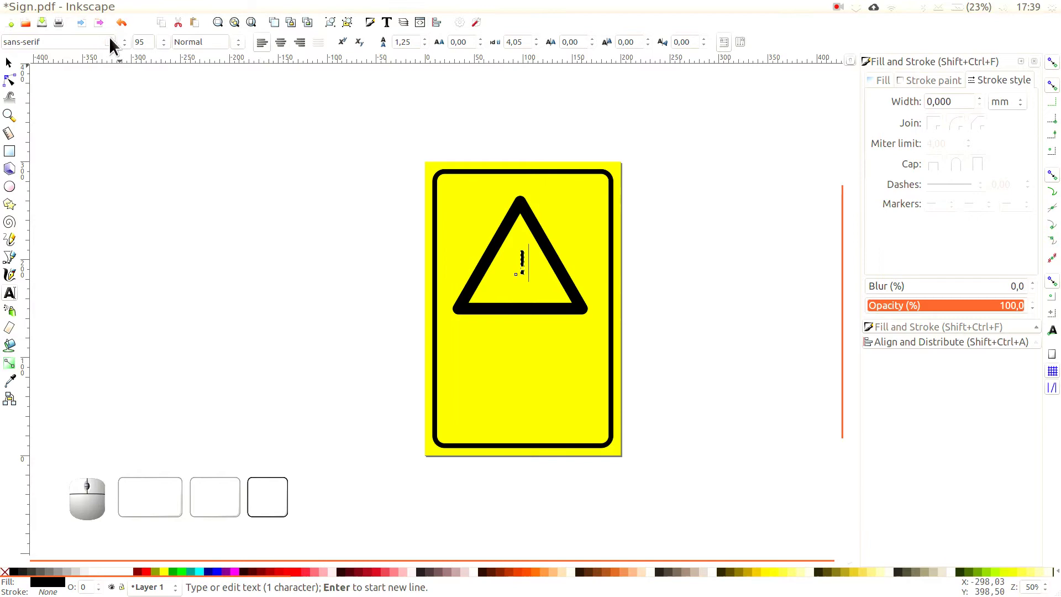
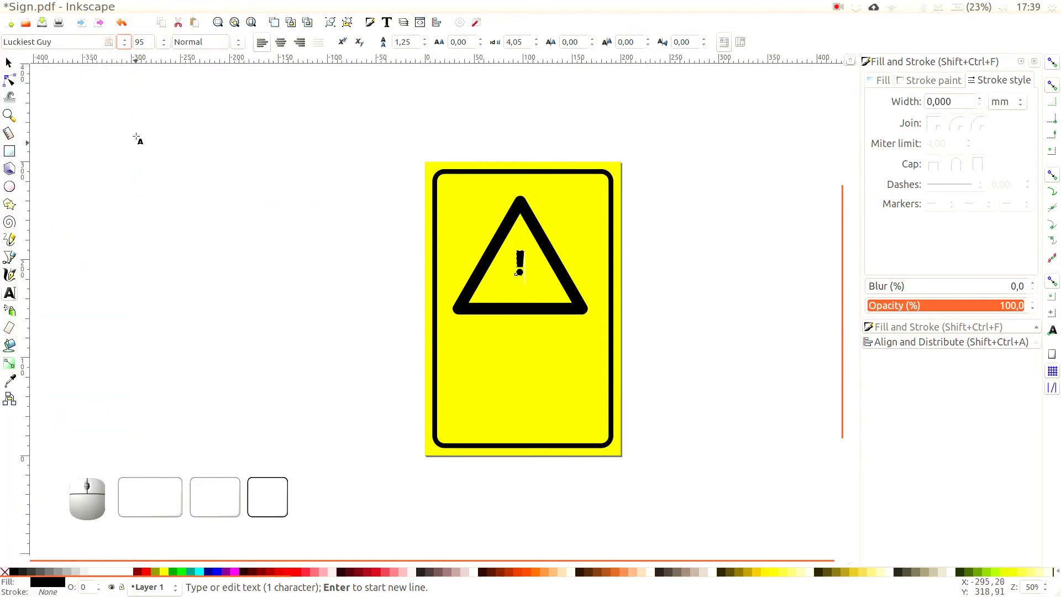
{"action": "left_click_drag", "start_coordinate": [145, 37], "coordinate": [114, 52]}
{"action": "key", "text": "KP_2"}
{"action": "key", "text": "KP_0"}
{"action": "key", "text": "Return"}
Select the exclamation mark and convert it to a path via Object to Path
{"action": "left_click", "coordinate": [16, 68]}
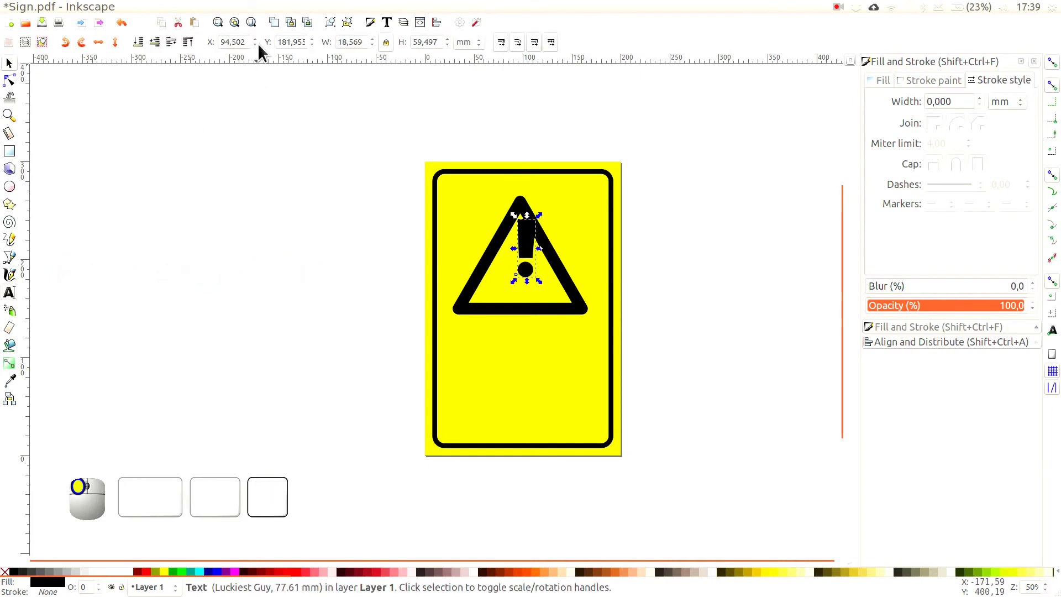
{"action": "left_click", "coordinate": [209, 12]}
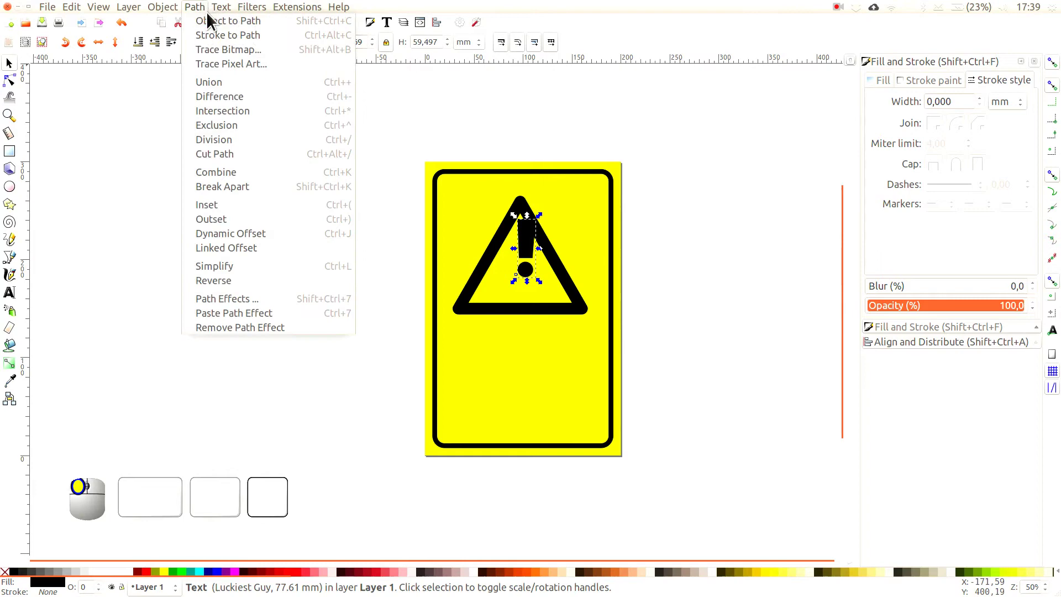
{"action": "left_click", "coordinate": [218, 25]}
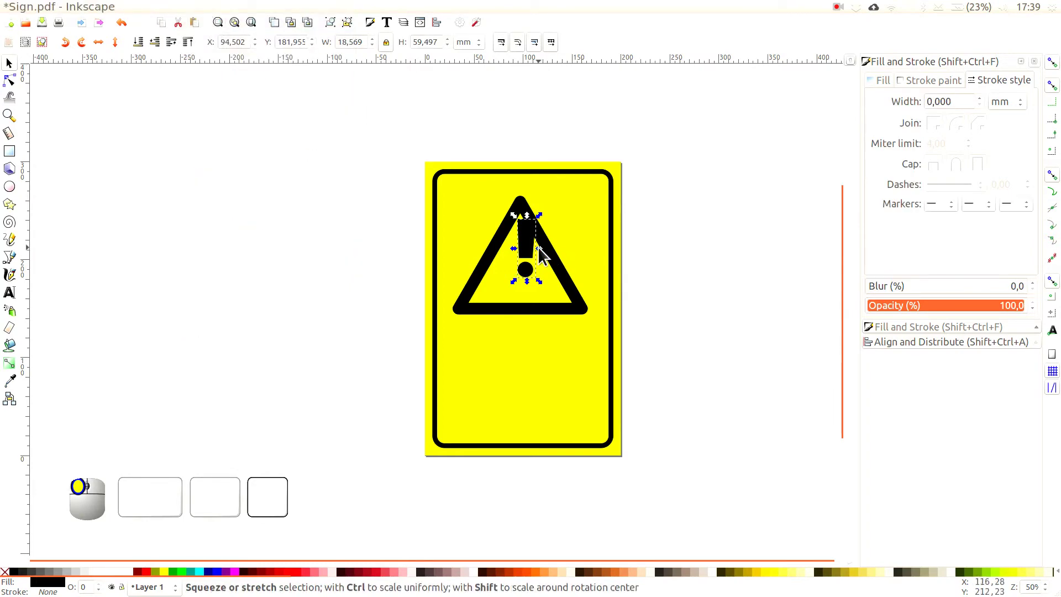
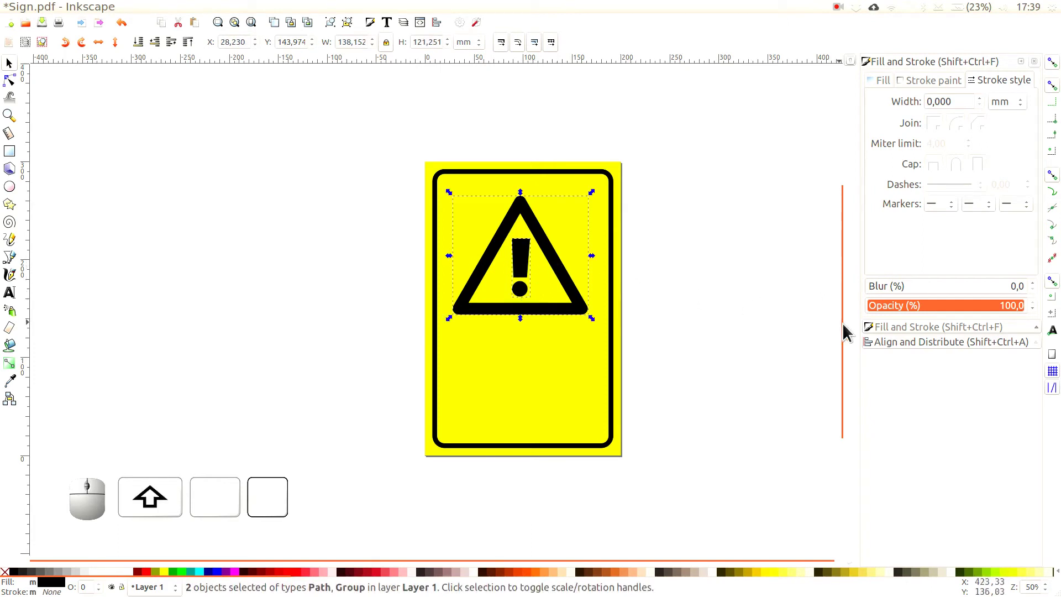
Centre the triangle and exclamation mark on the page's vertical axis and Combine them into one path
{"action": "left_click", "coordinate": [446, 28]}
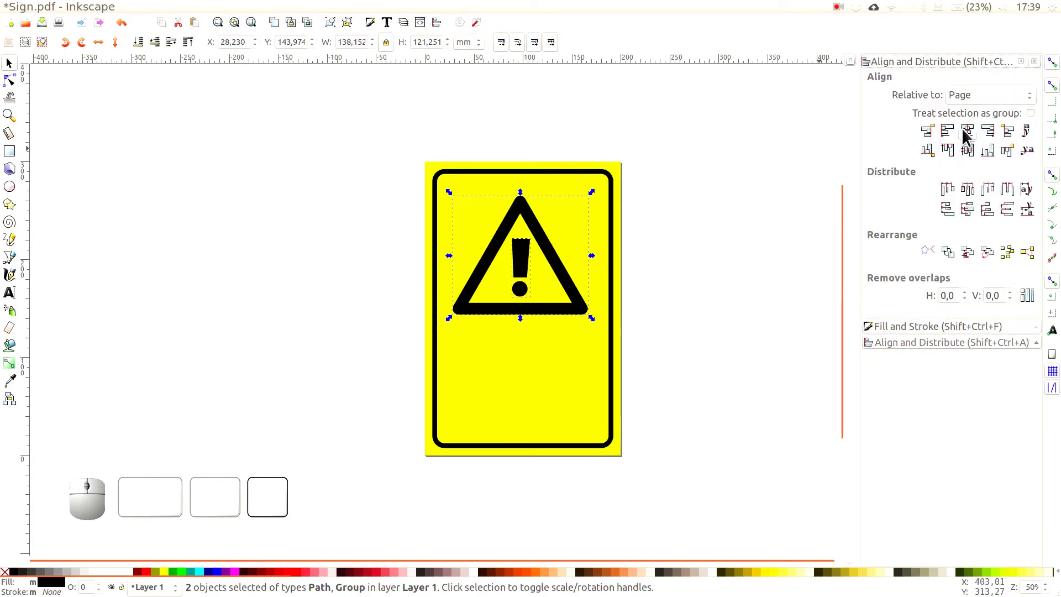
{"action": "left_click", "coordinate": [968, 139]}
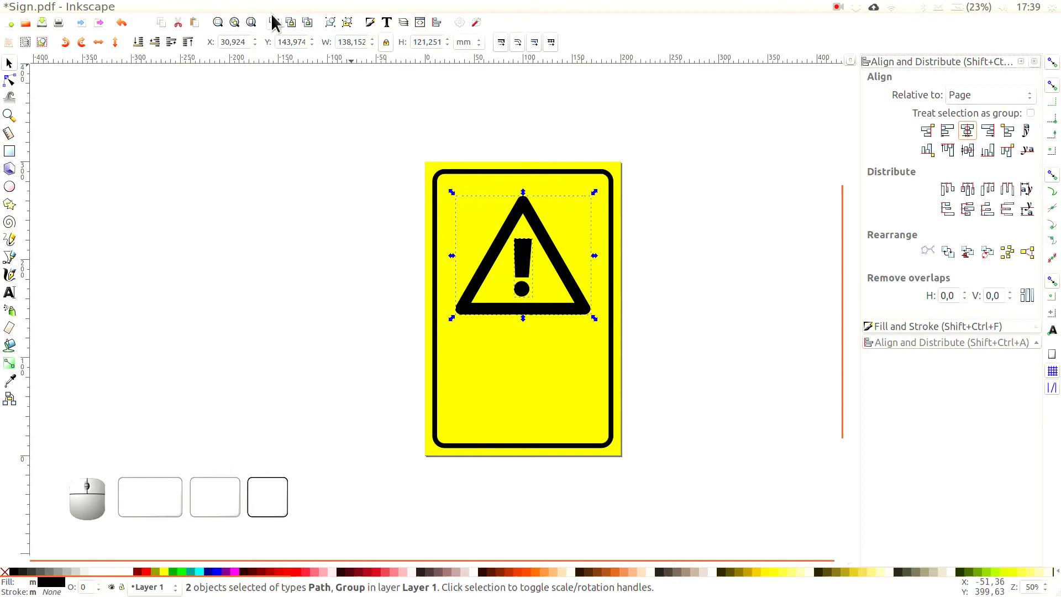
{"action": "left_click", "coordinate": [172, 12]}
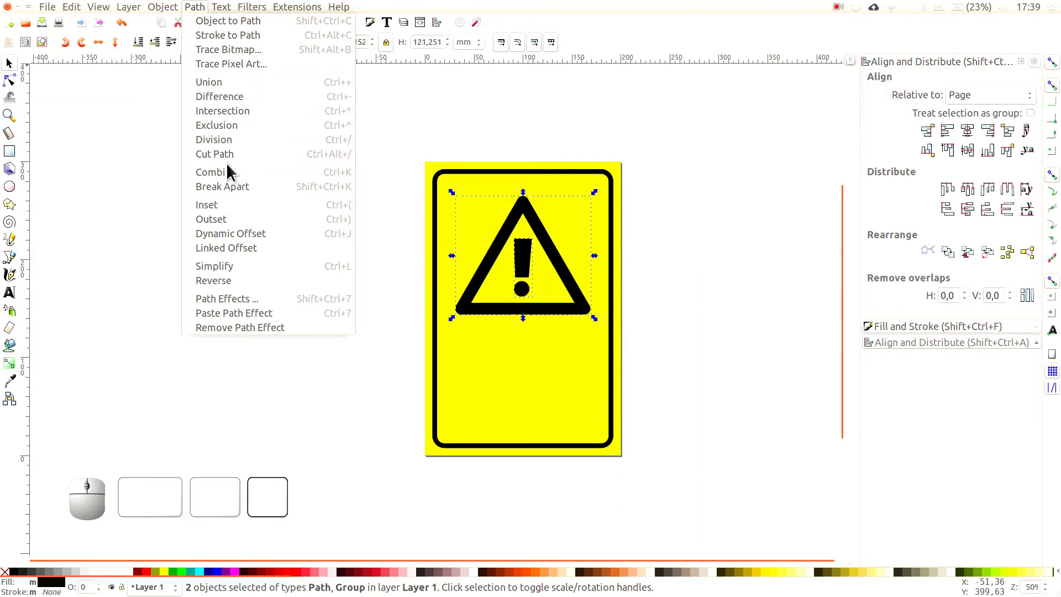
{"action": "left_click", "coordinate": [232, 177]}
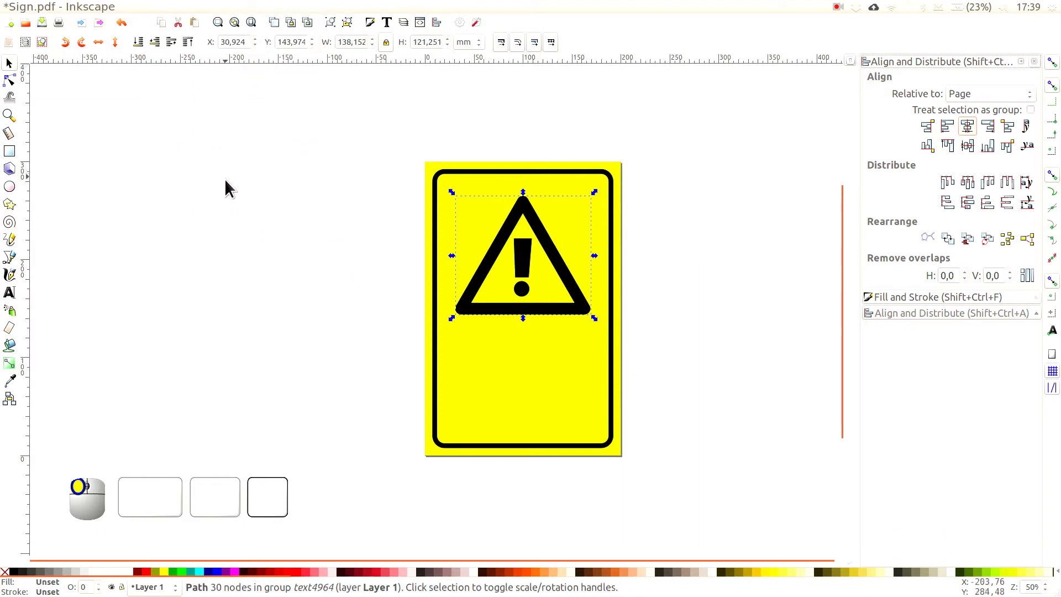
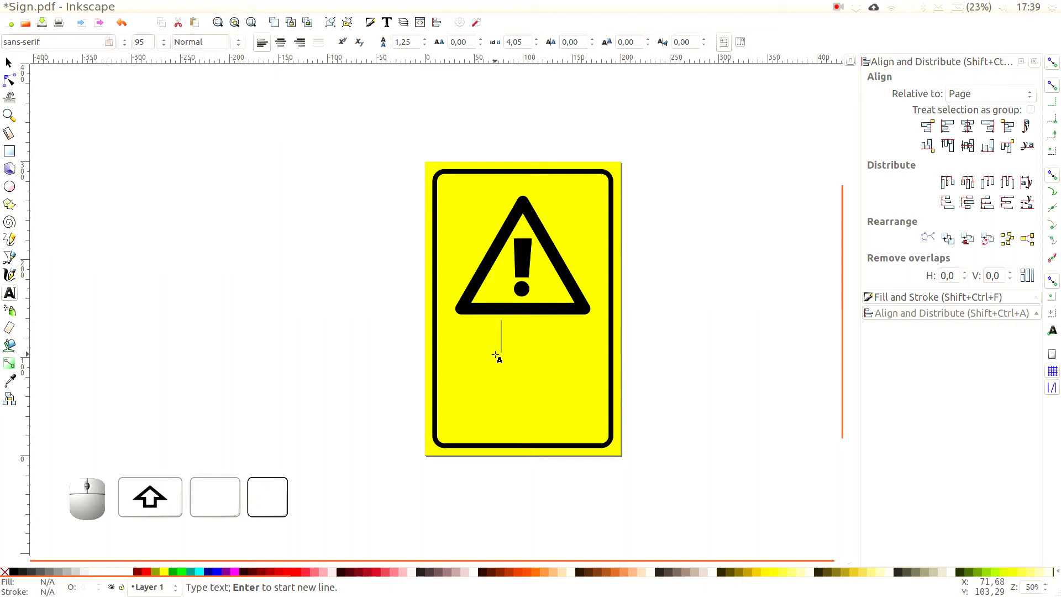
Type the three lines GET OFF / MY LAWN! / (.. PLEASE) below the triangle and centre-align them
{"action": "key", "text": "space"}
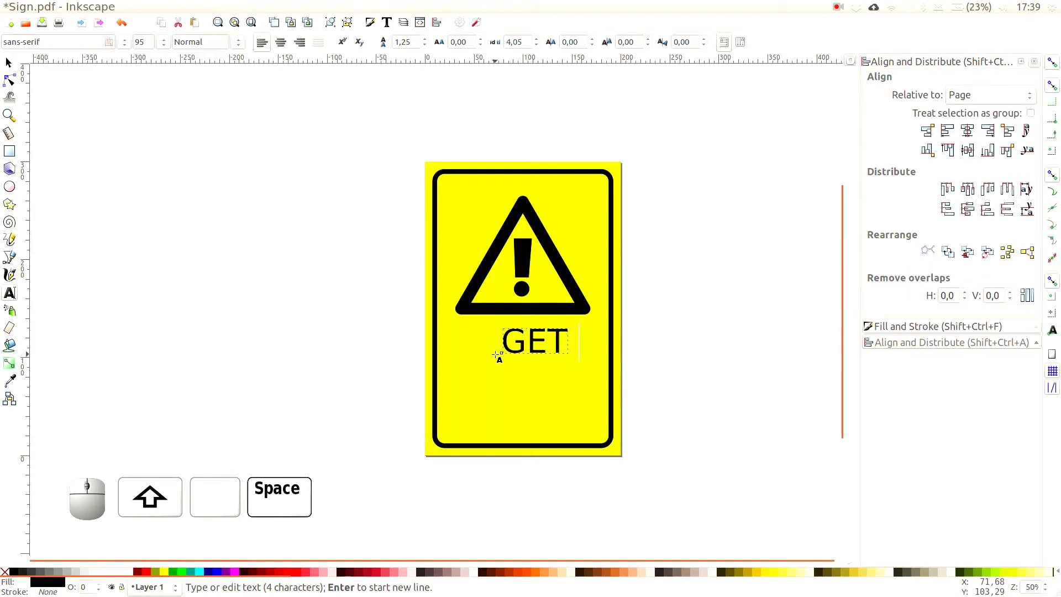
{"action": "key", "text": "Return"}
{"action": "key", "text": "m"}
{"action": "key", "text": "y"}
{"action": "key", "text": "space"}
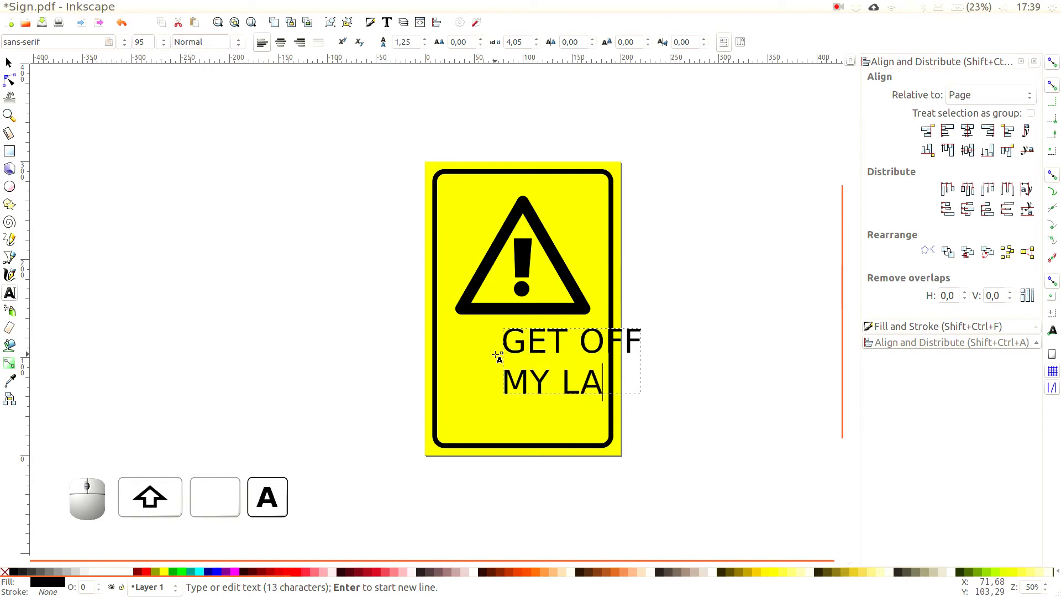
{"action": "key", "text": "shift+1"}
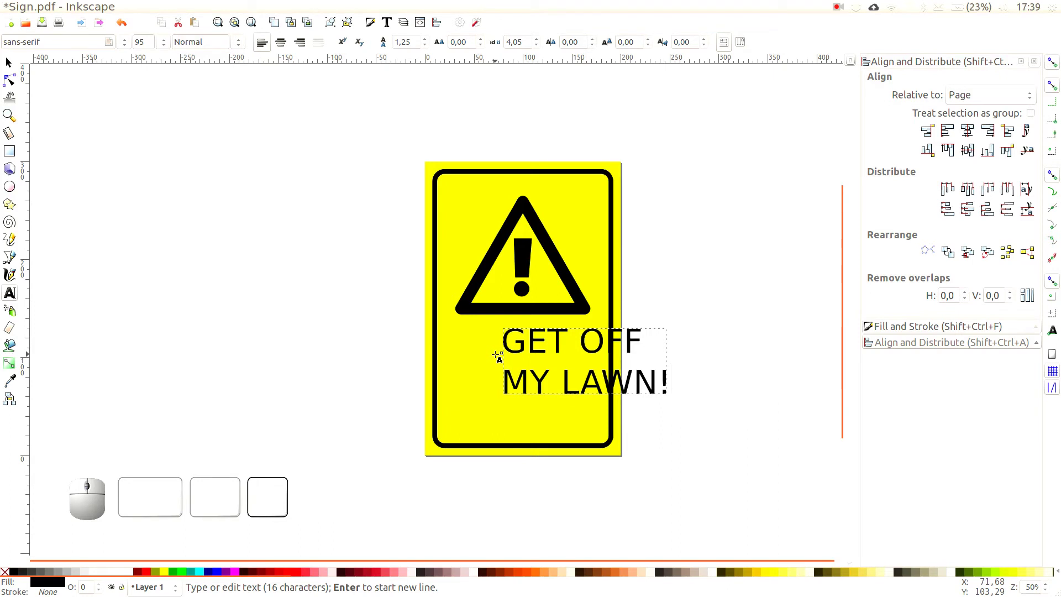
{"action": "key", "text": "Return"}
{"action": "key", "text": "shift+8"}
{"action": "key", "text": "shift+."}
{"action": "key", "text": "shift+space"}
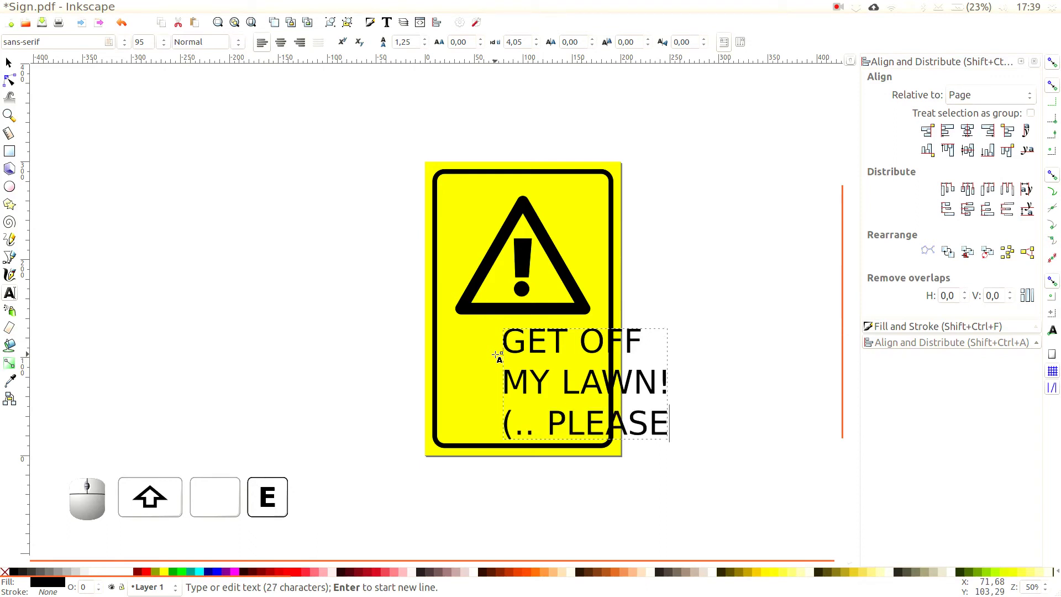
{"action": "key", "text": "shift+9"}
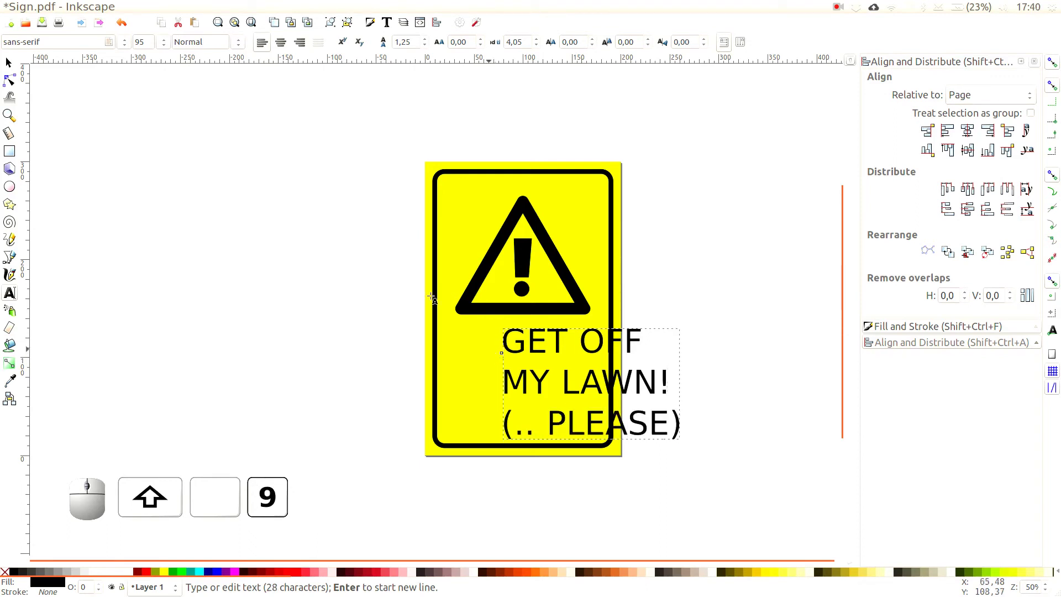
{"action": "left_click", "coordinate": [282, 52]}
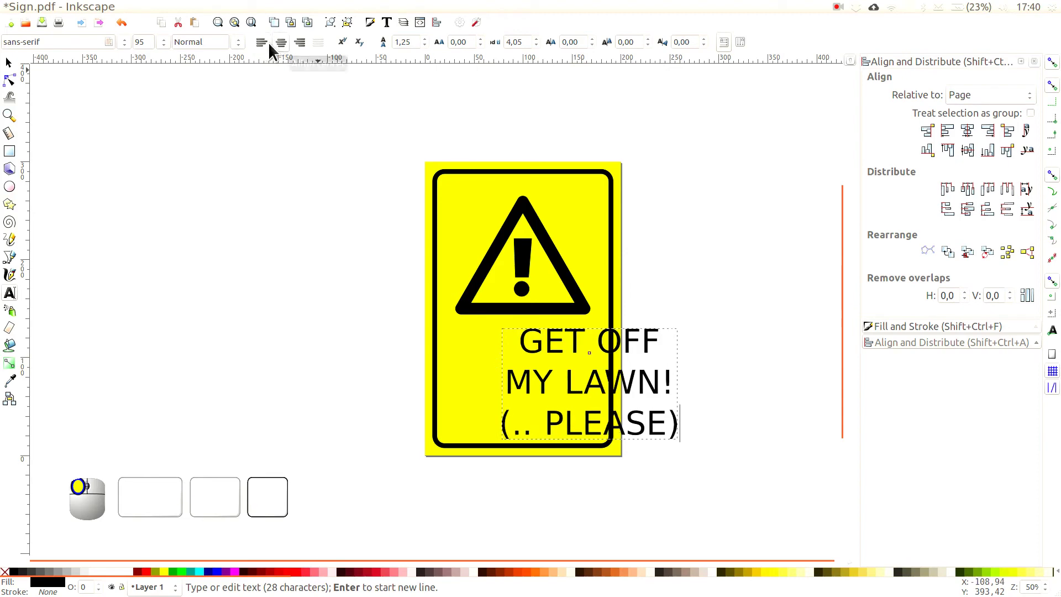
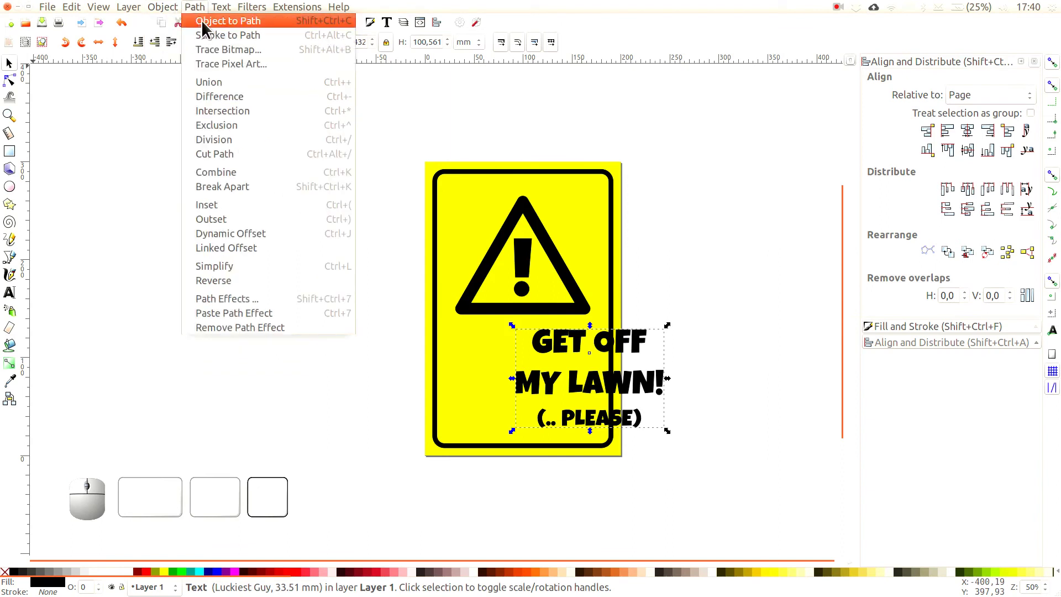
Convert the warning text to paths and centre it on the page's vertical axis
{"action": "left_click", "coordinate": [207, 29]}
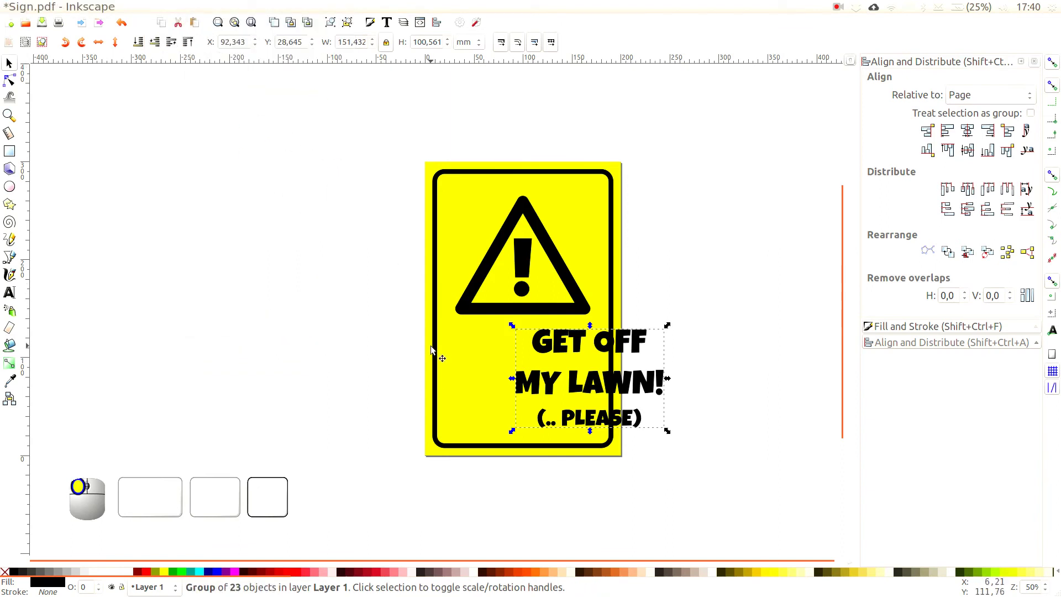
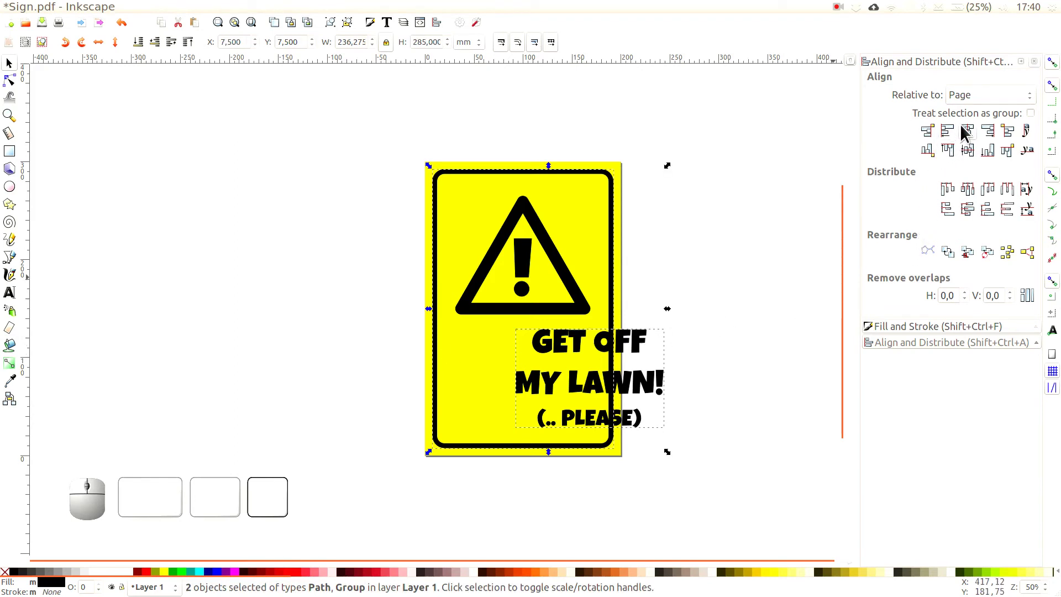
{"action": "left_click", "coordinate": [966, 132]}
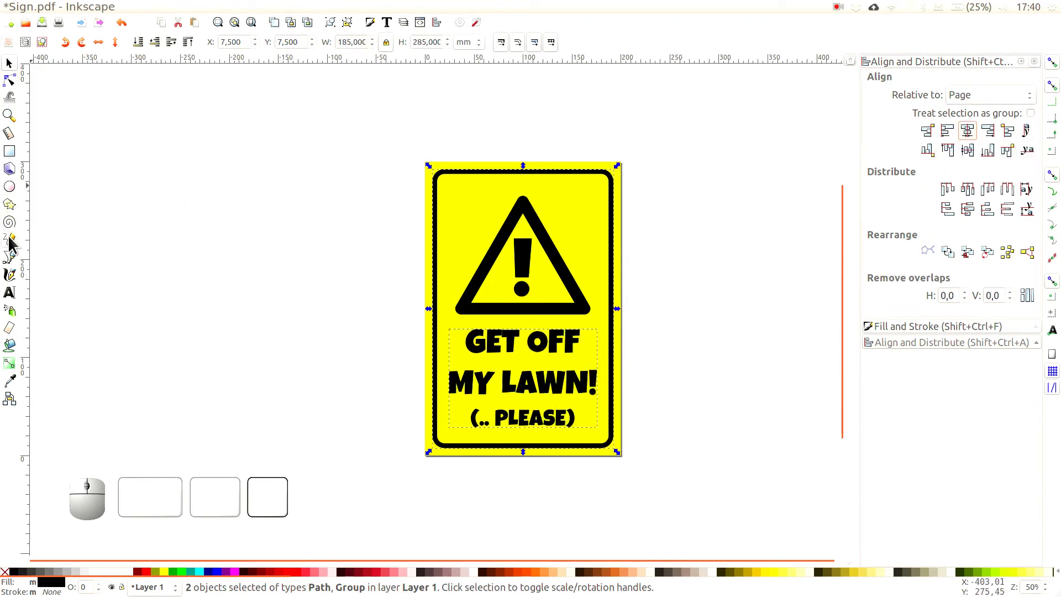
{"action": "left_click", "coordinate": [16, 264]}
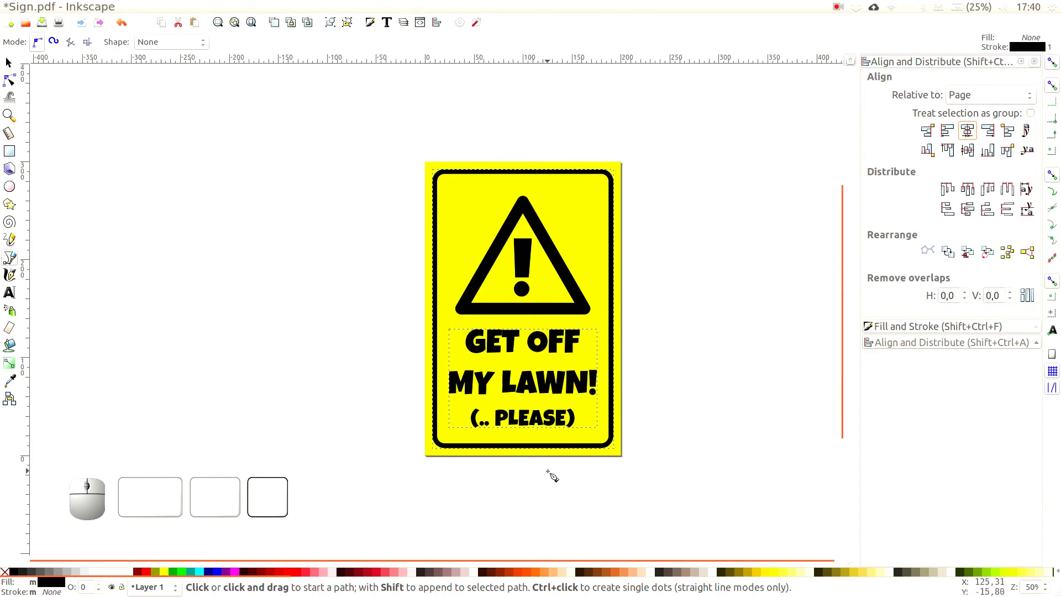
Zoom in to place the helper line at the frame top, zoom out and rubber-band select all but frame and background
{"action": "key", "text": "KP_5"}
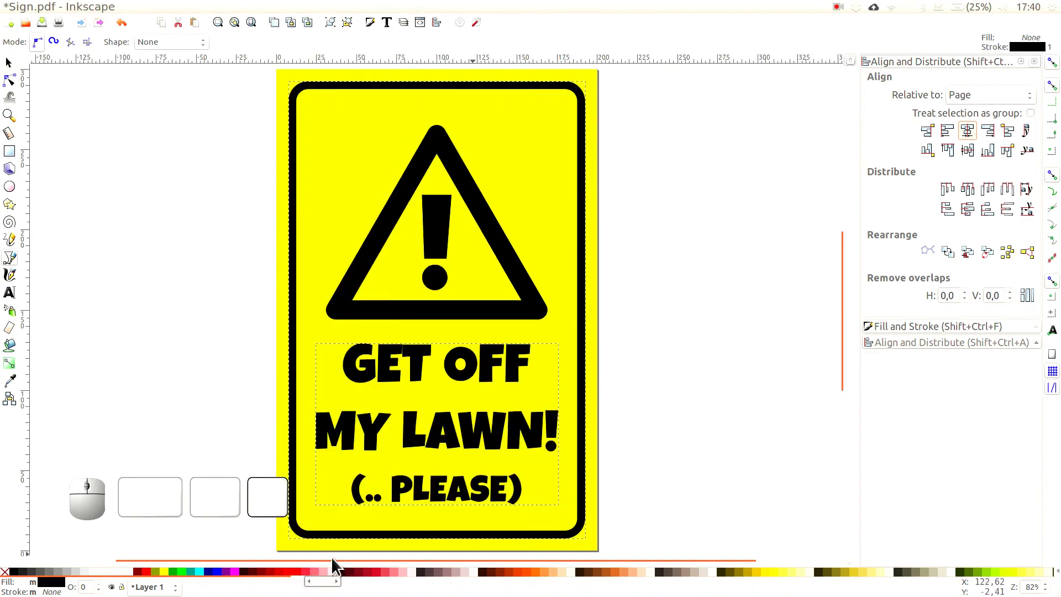
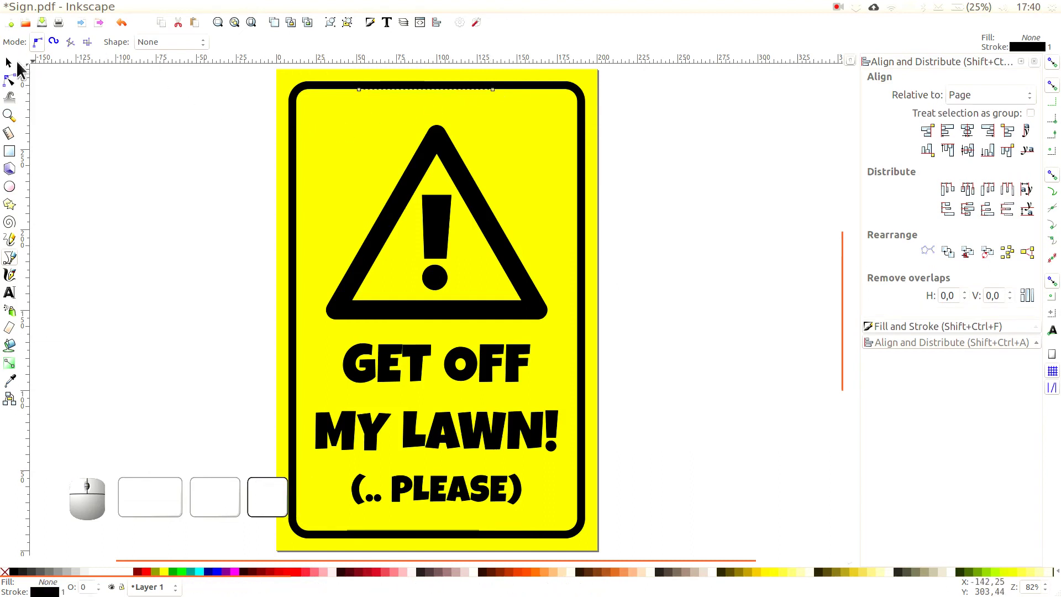
{"action": "left_click", "coordinate": [12, 73]}
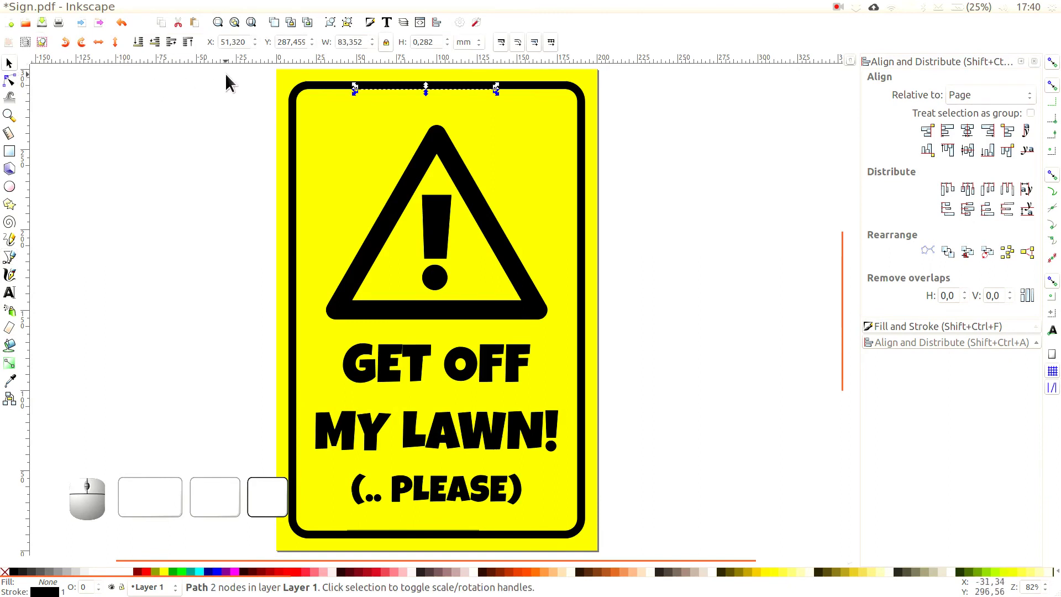
{"action": "key", "text": "KP_2"}
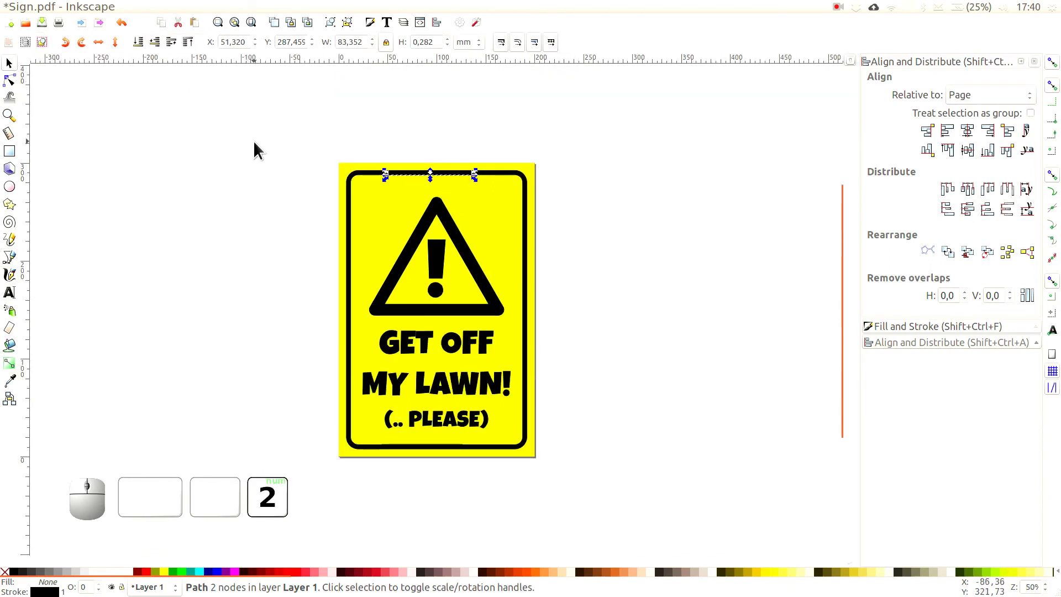
{"action": "left_click_drag", "start_coordinate": [262, 135], "coordinate": [766, 439]}
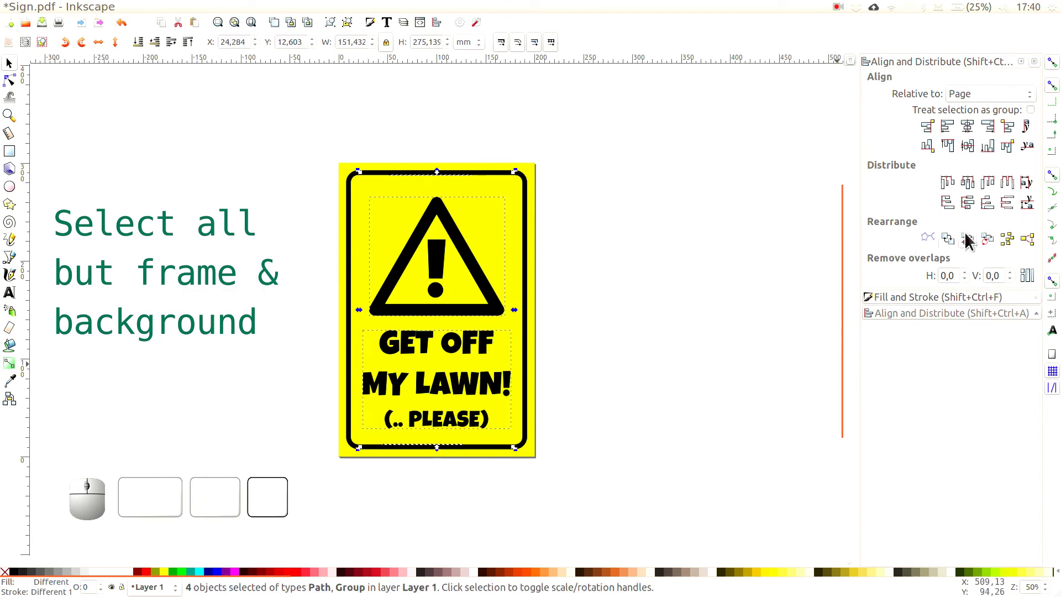
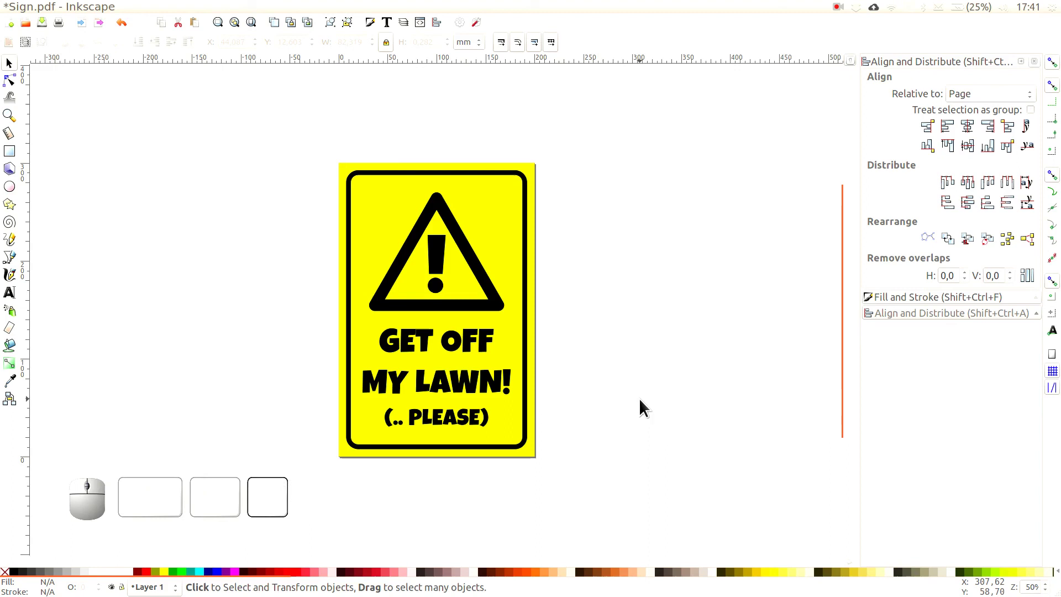
Zoom in to inspect the finished sign with symbol and text evenly spaced
{"action": "key", "text": "KP_5"}
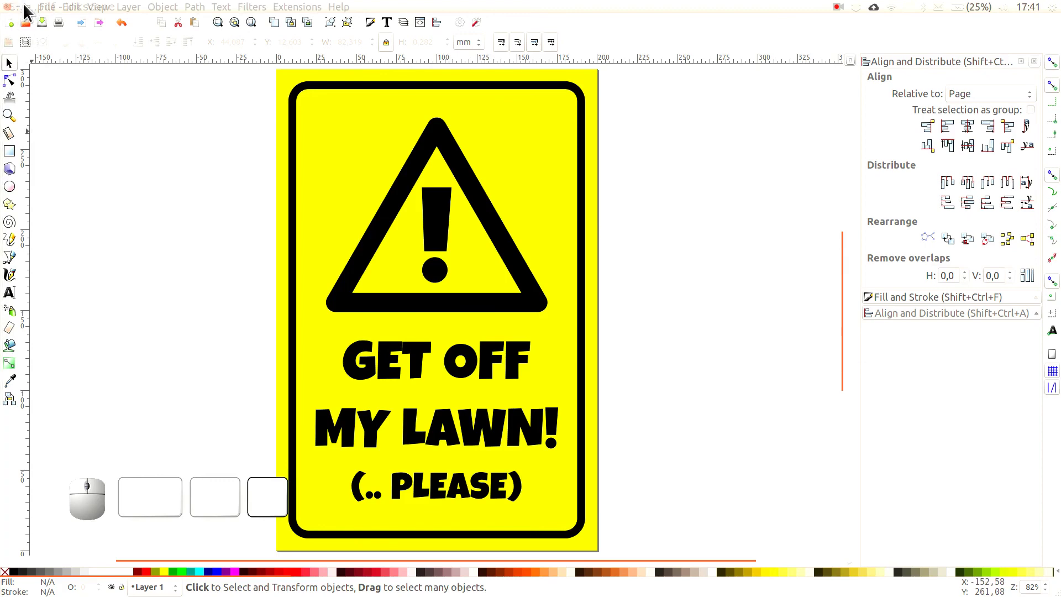
Save the warning sign as Sign.pdf in Portable Document Format via Save As
{"action": "left_click", "coordinate": [48, 13]}
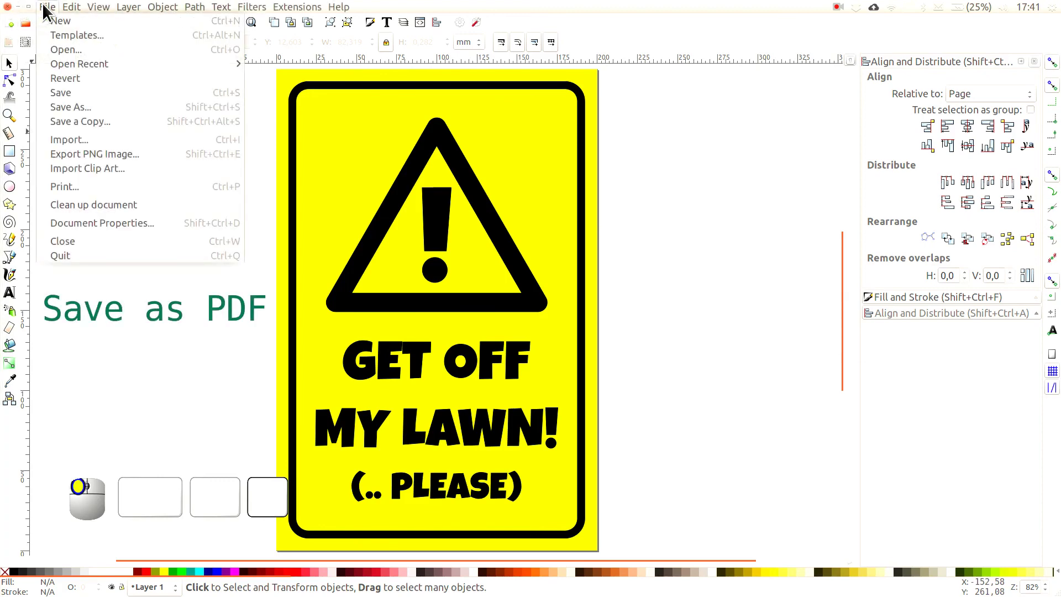
{"action": "left_click", "coordinate": [77, 113]}
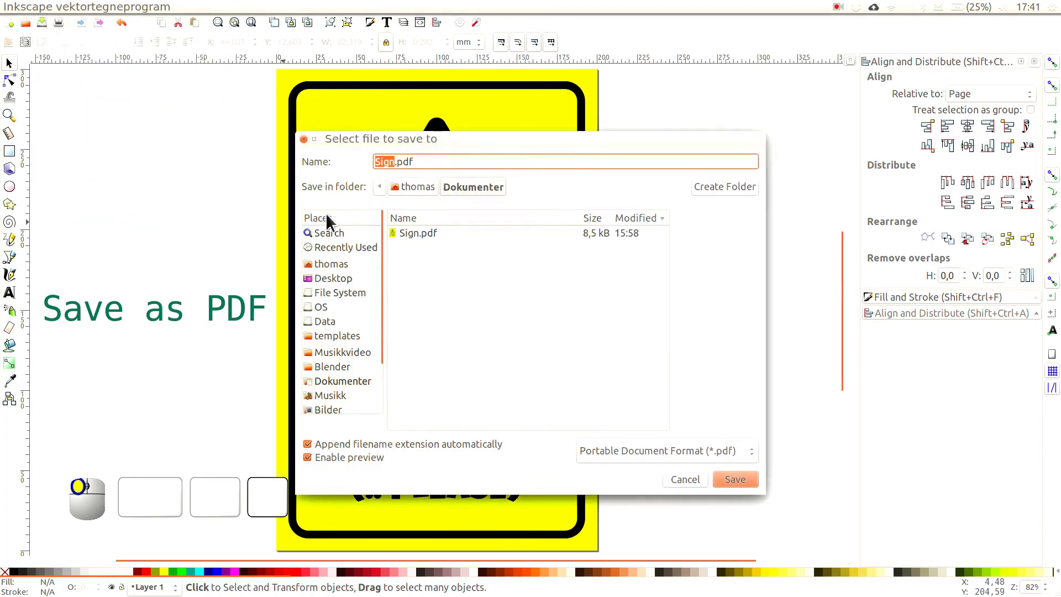
{"action": "left_click_drag", "start_coordinate": [419, 242], "coordinate": [640, 417]}
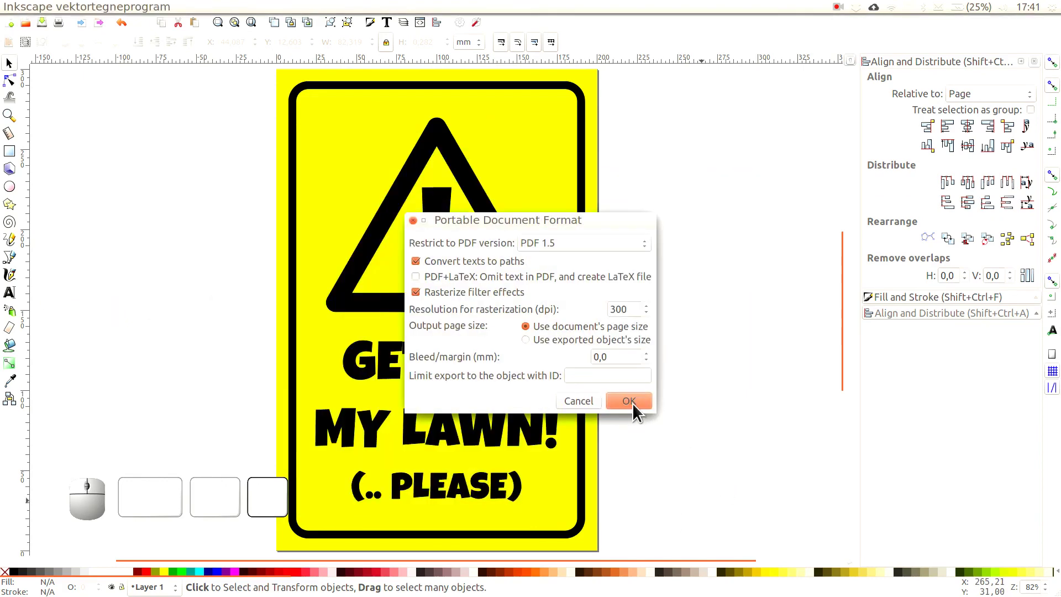